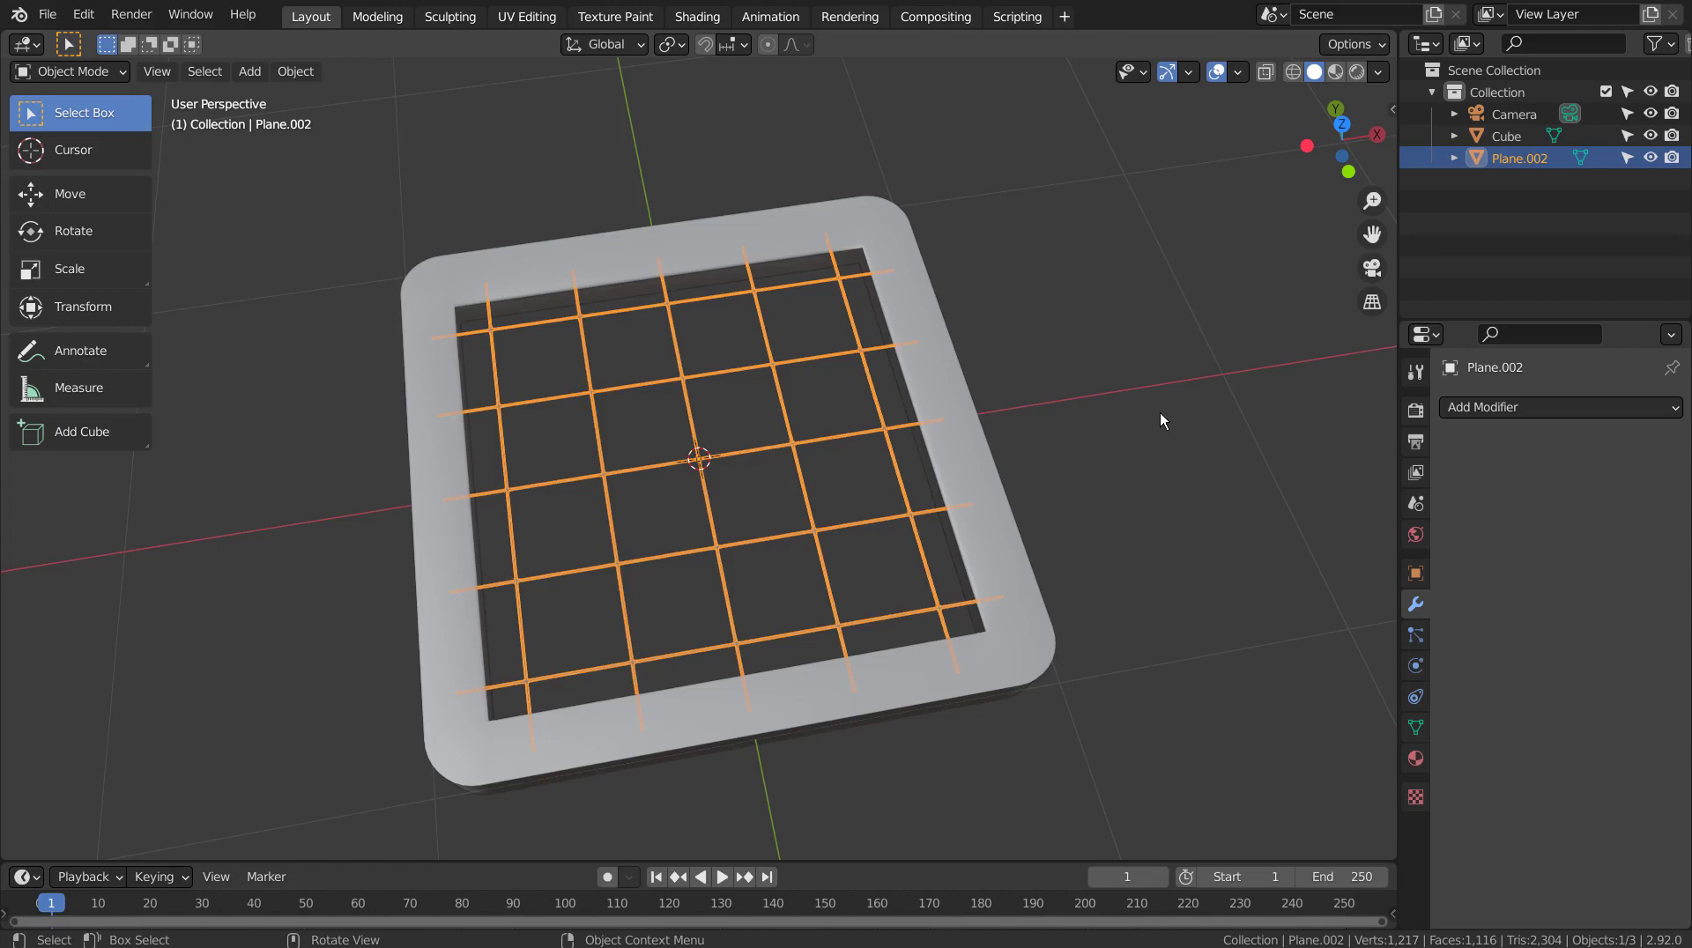
Select the default cube so its mesh can be subdivided
click(750, 457)
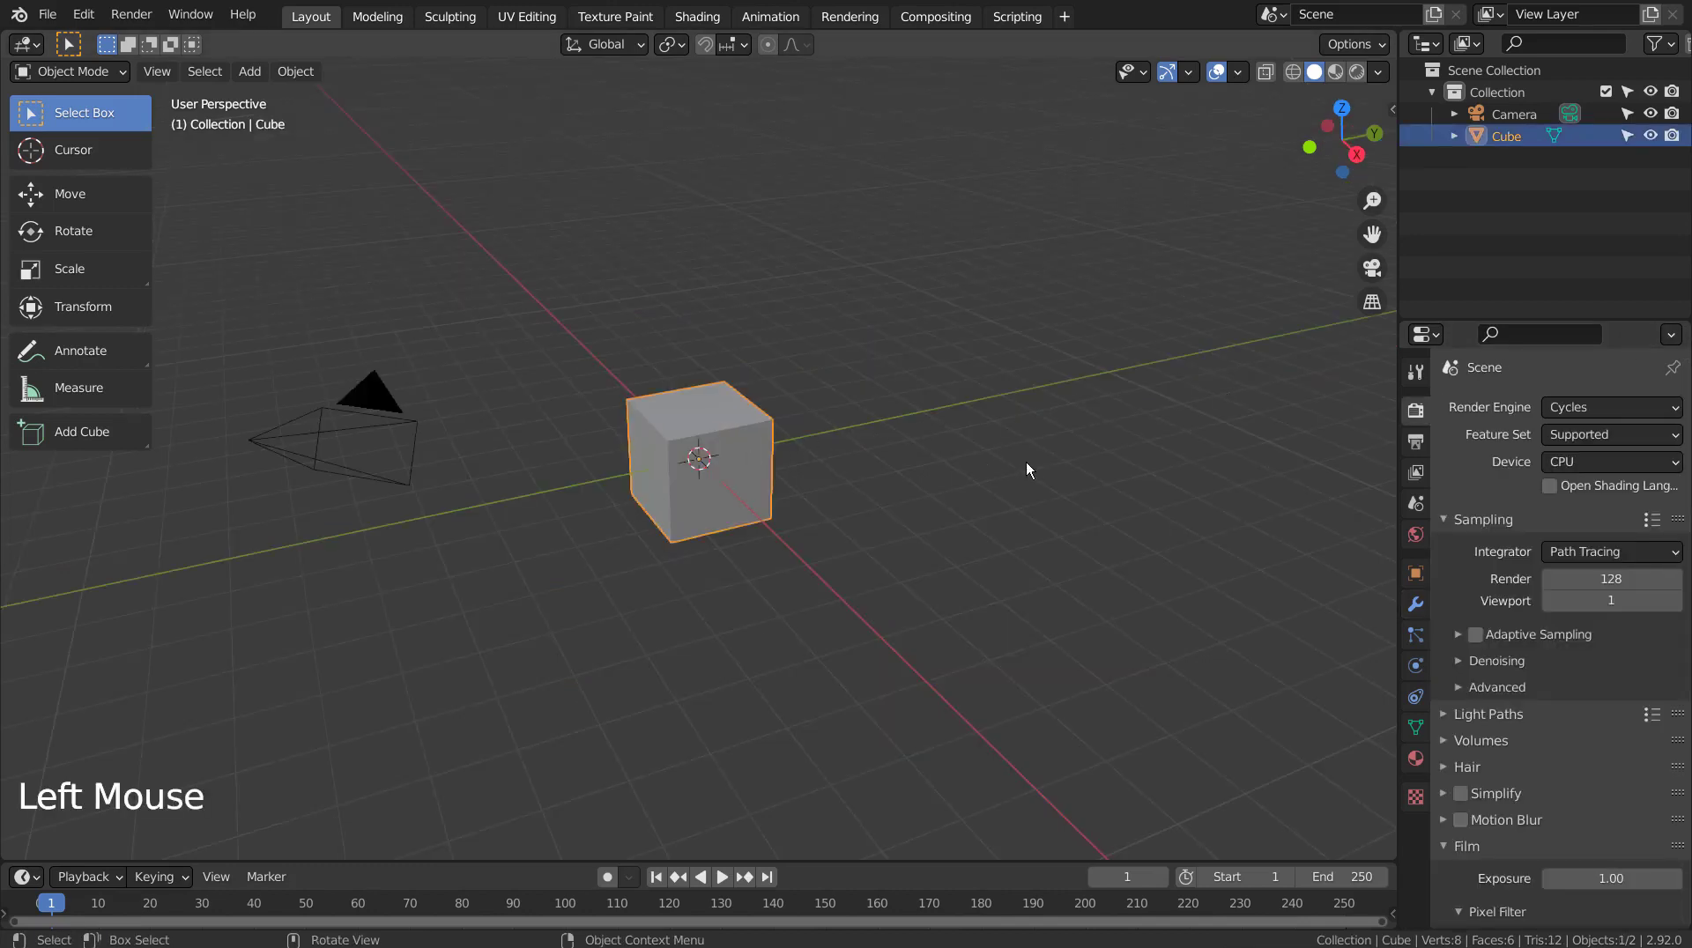
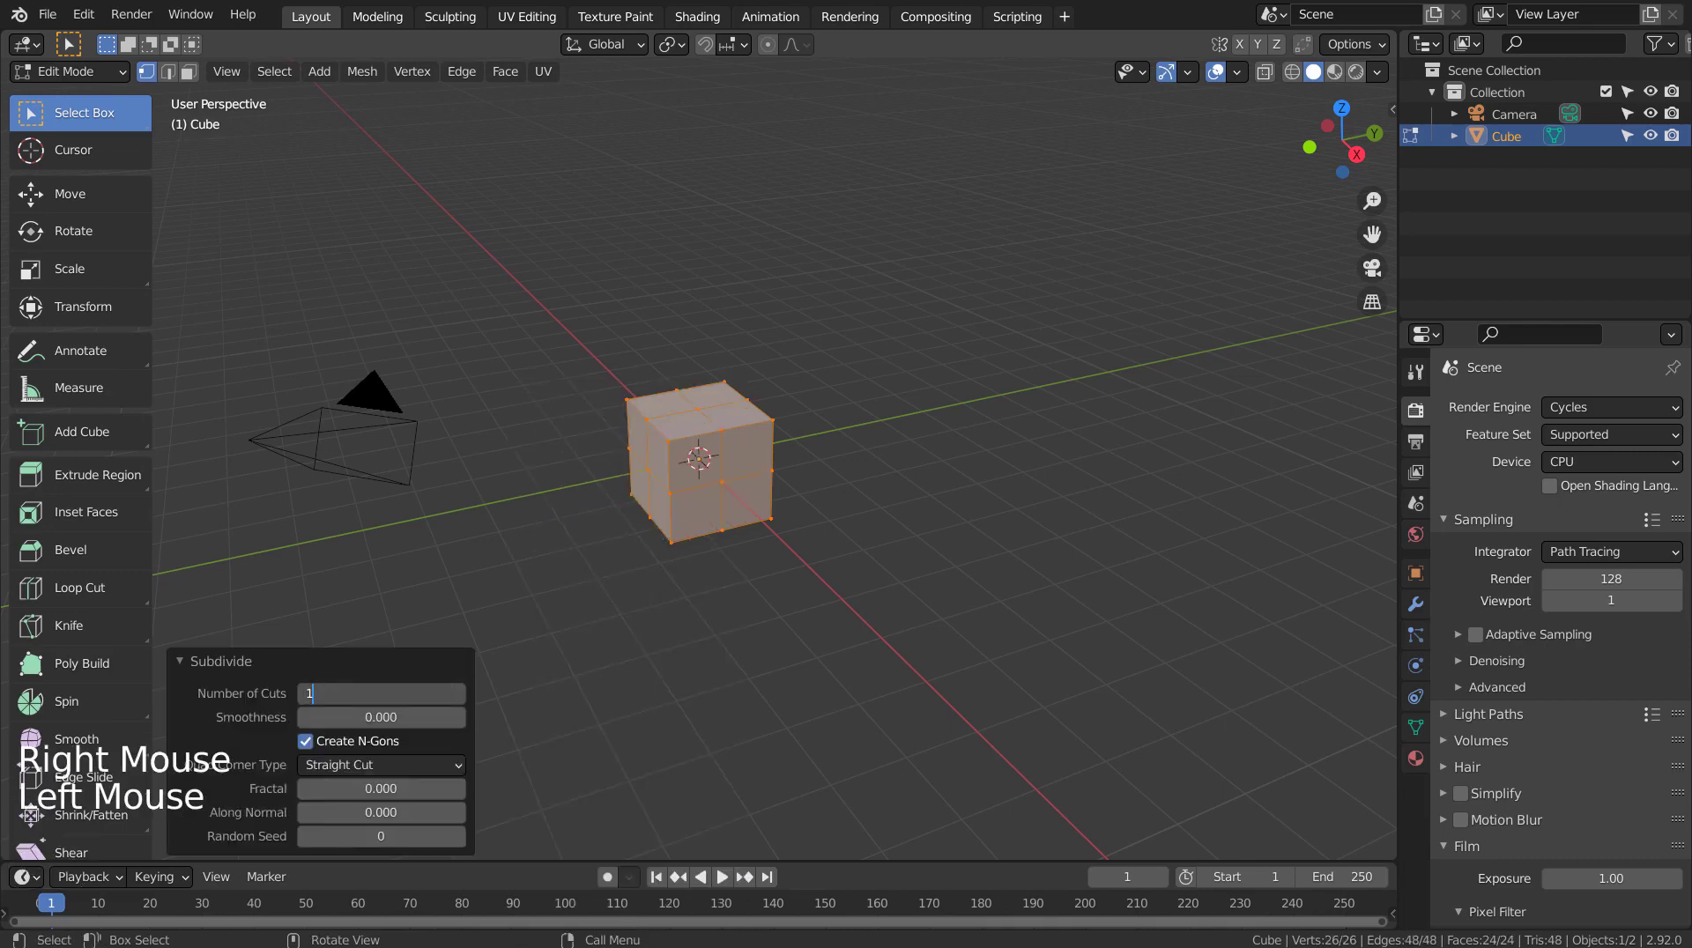
Subdivide the cube into a dense grid and view it from directly above in face-select mode
key(KP_1)
key(KP_7)
scroll(up, 3)
key(Tab)
scroll(up, 3)
key(Tab)
With X-ray on, box-select the inner top and bottom faces for removal, keeping a one-row rim
click(1057, 450)
key(shift+z)
key(b)
key(3)
key(b)
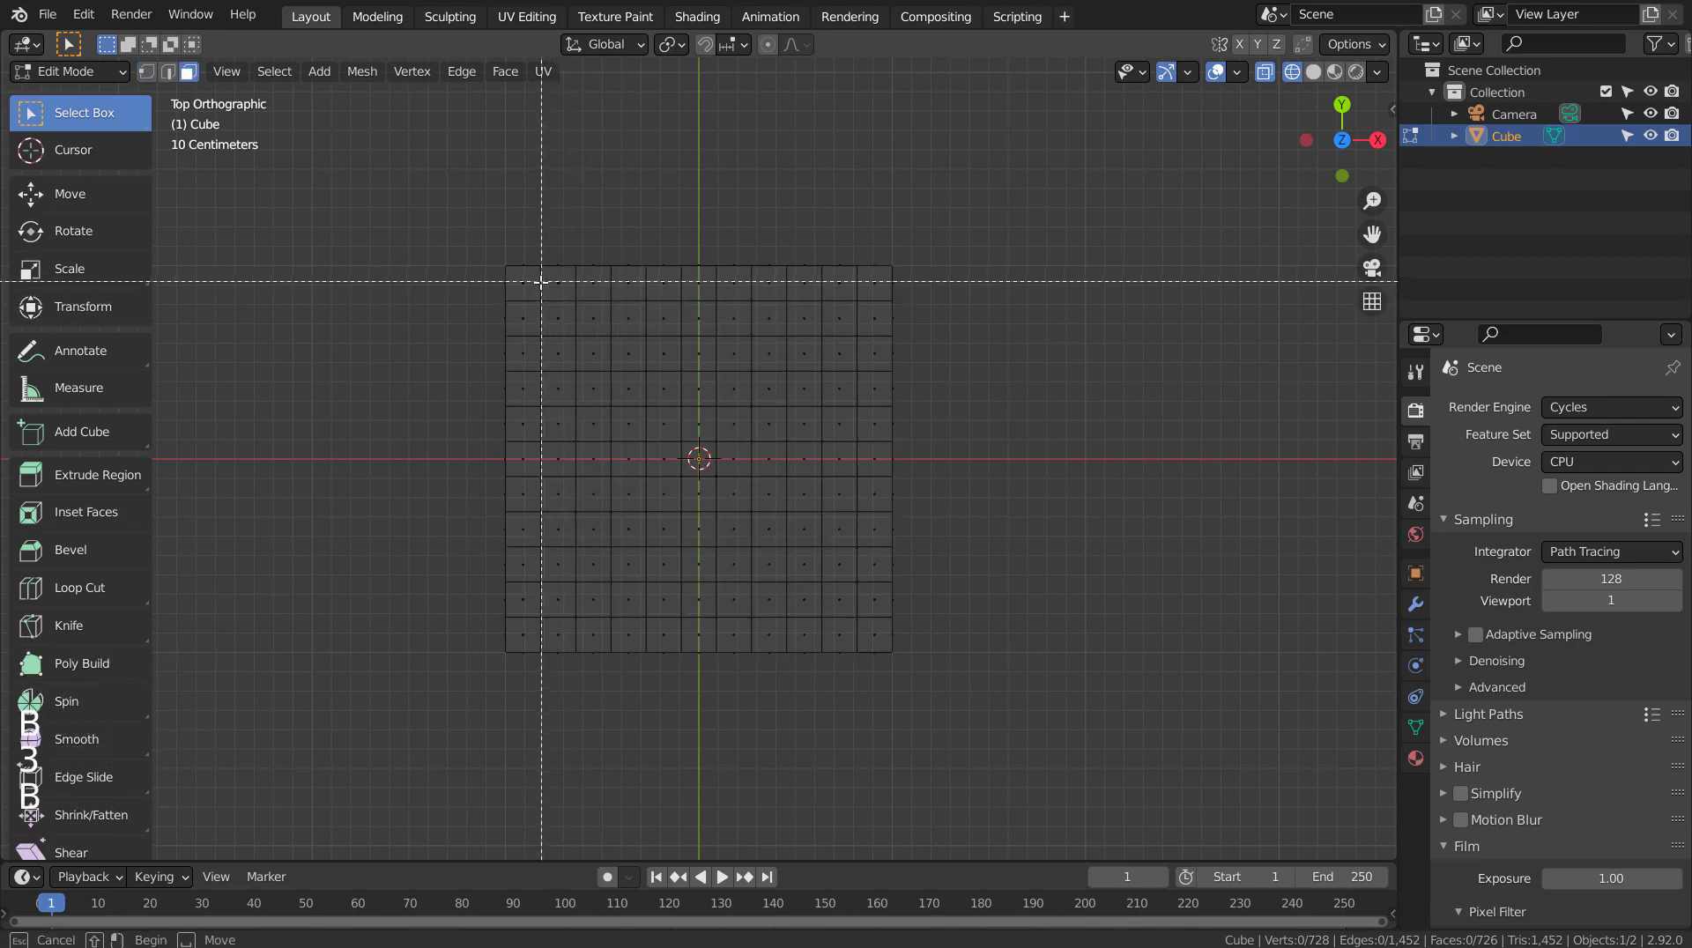
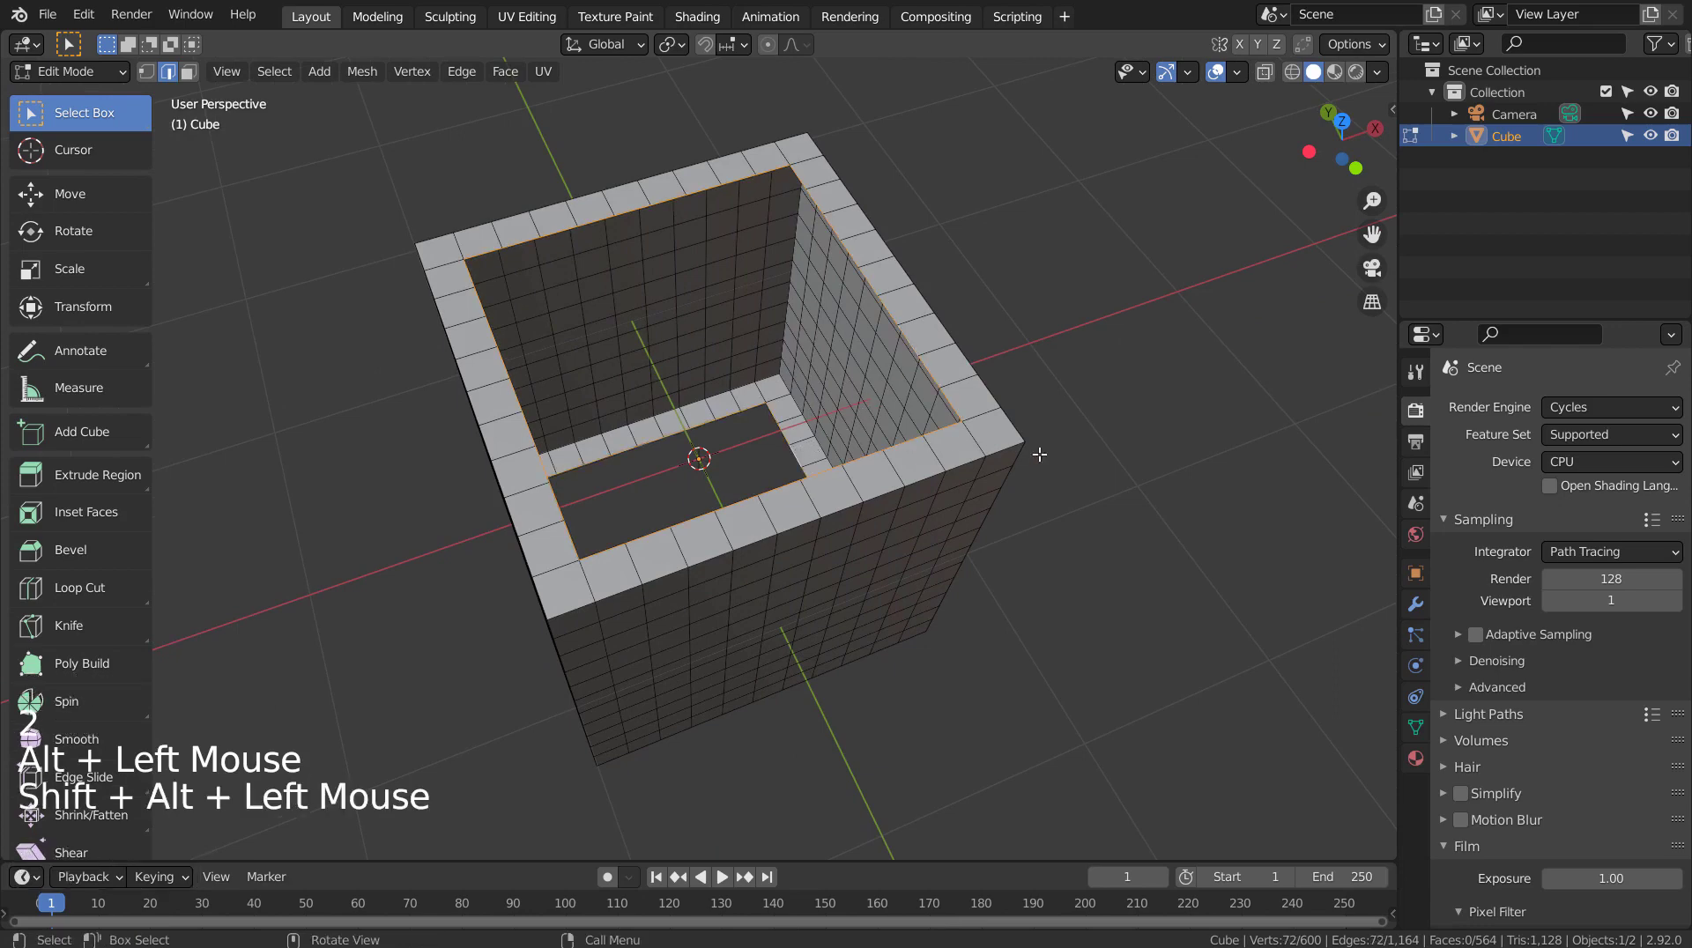
Bridge the two inner edge loops with connecting walls to close the hollow cube
key(ctrl+e)
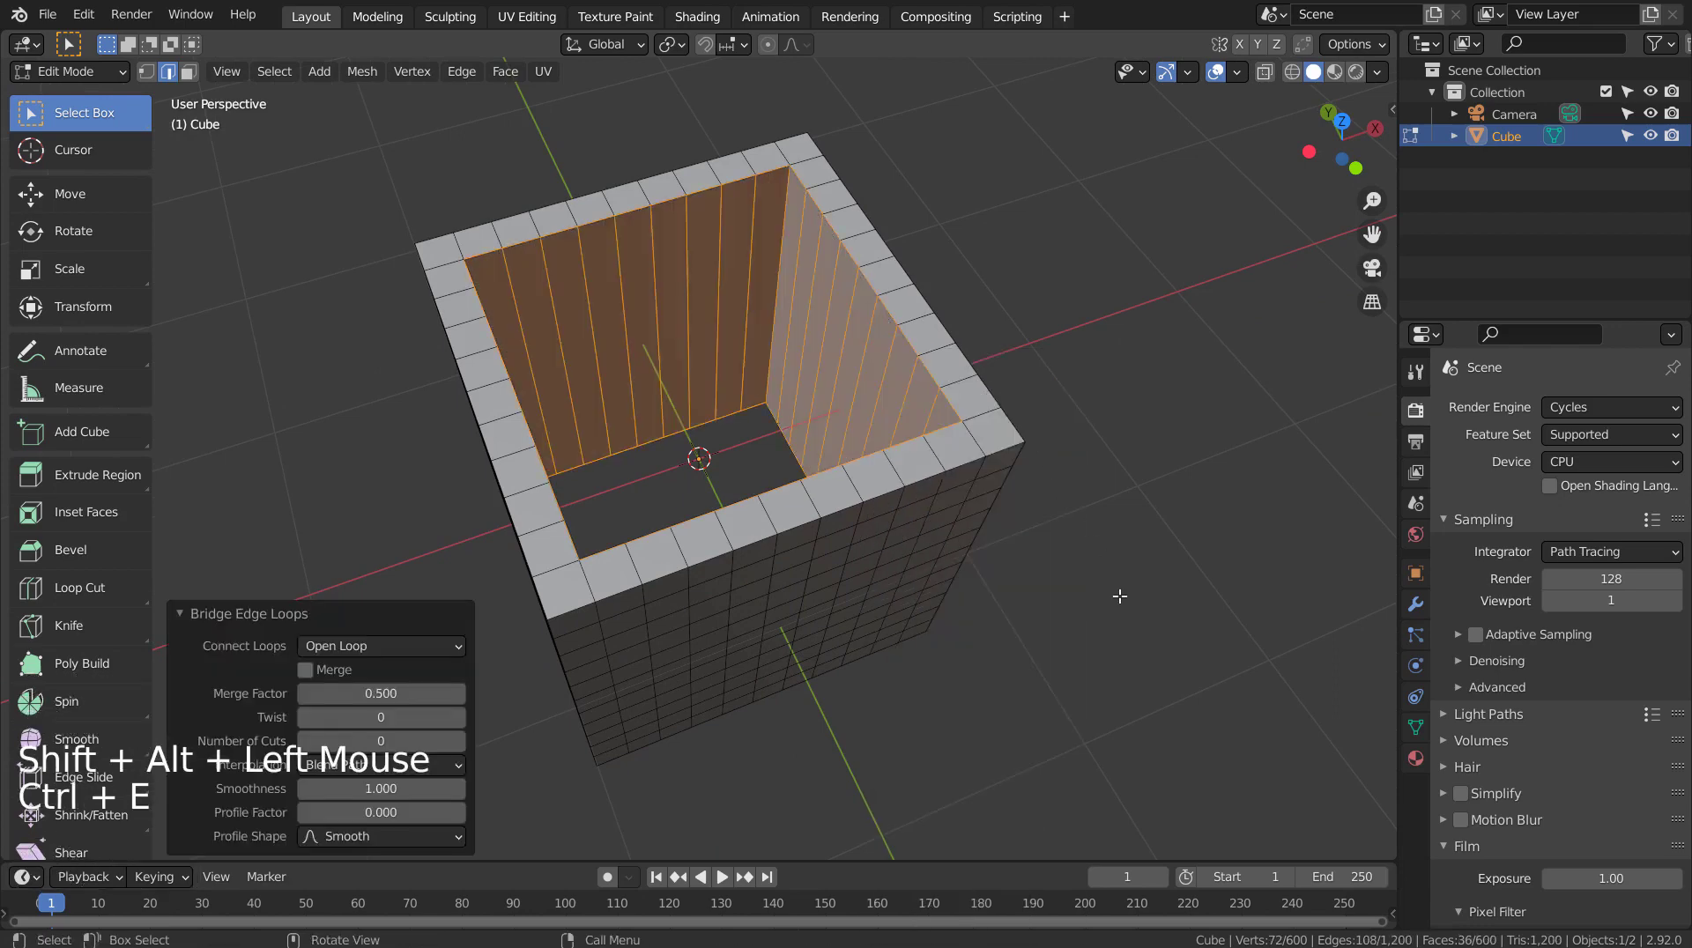
middle_click(1121, 594)
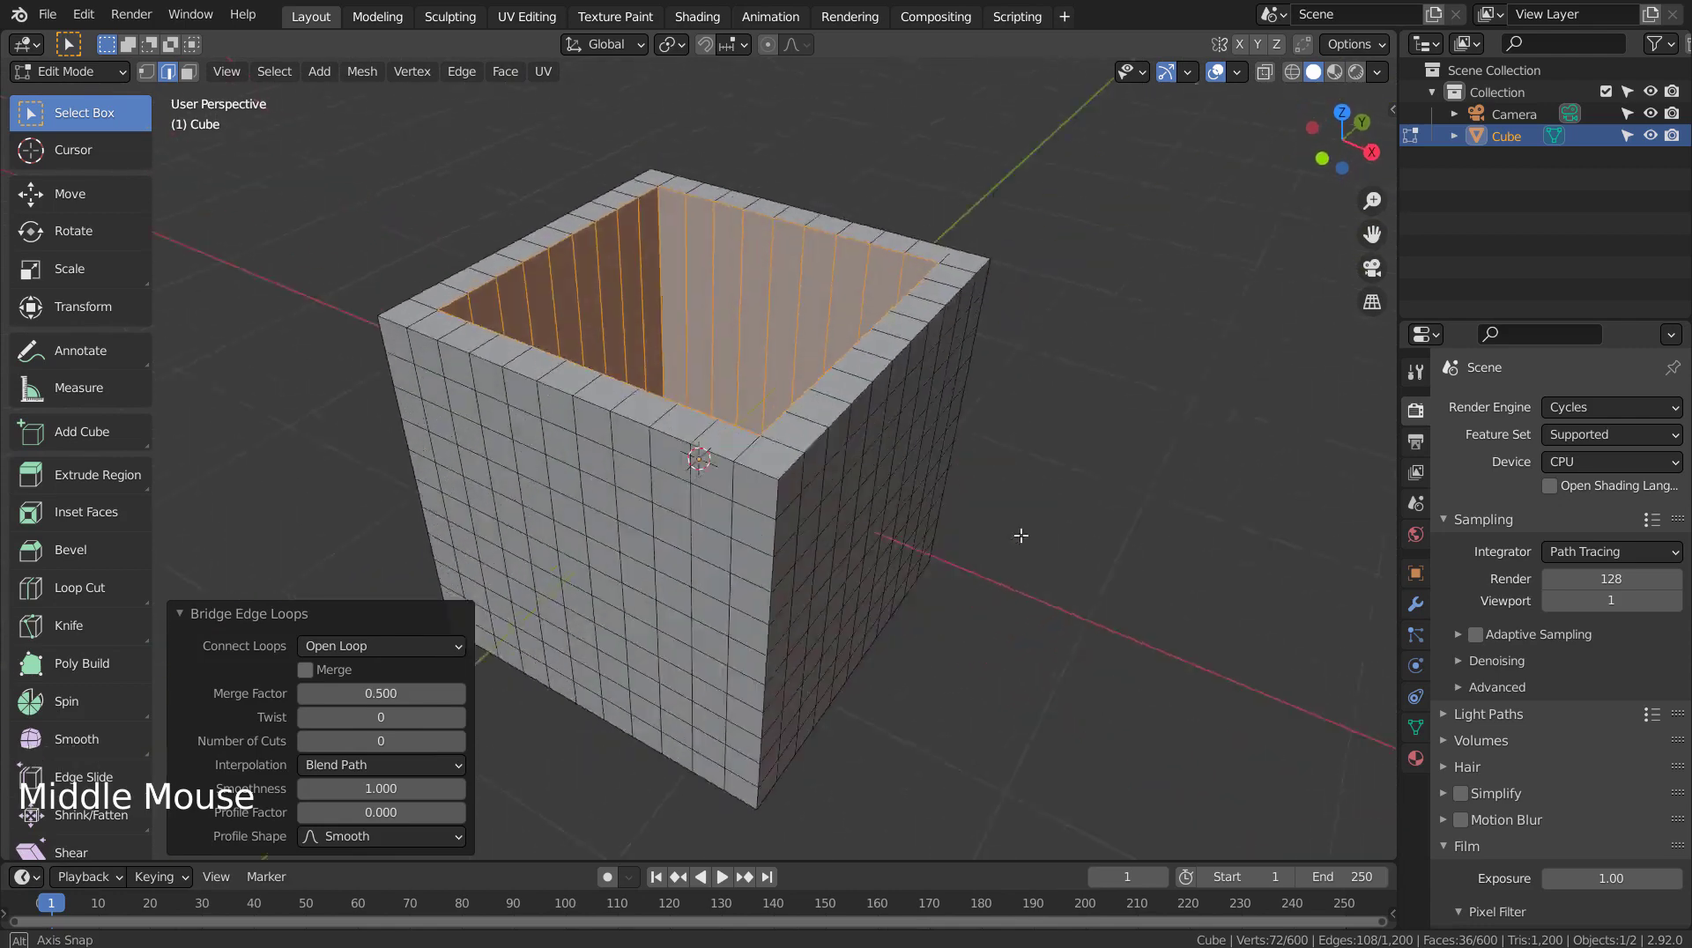
key(Tab)
Scale the hollow cube along Z to about 0.1, flattening it into a thin square frame
middle_click(1097, 591)
key(s)
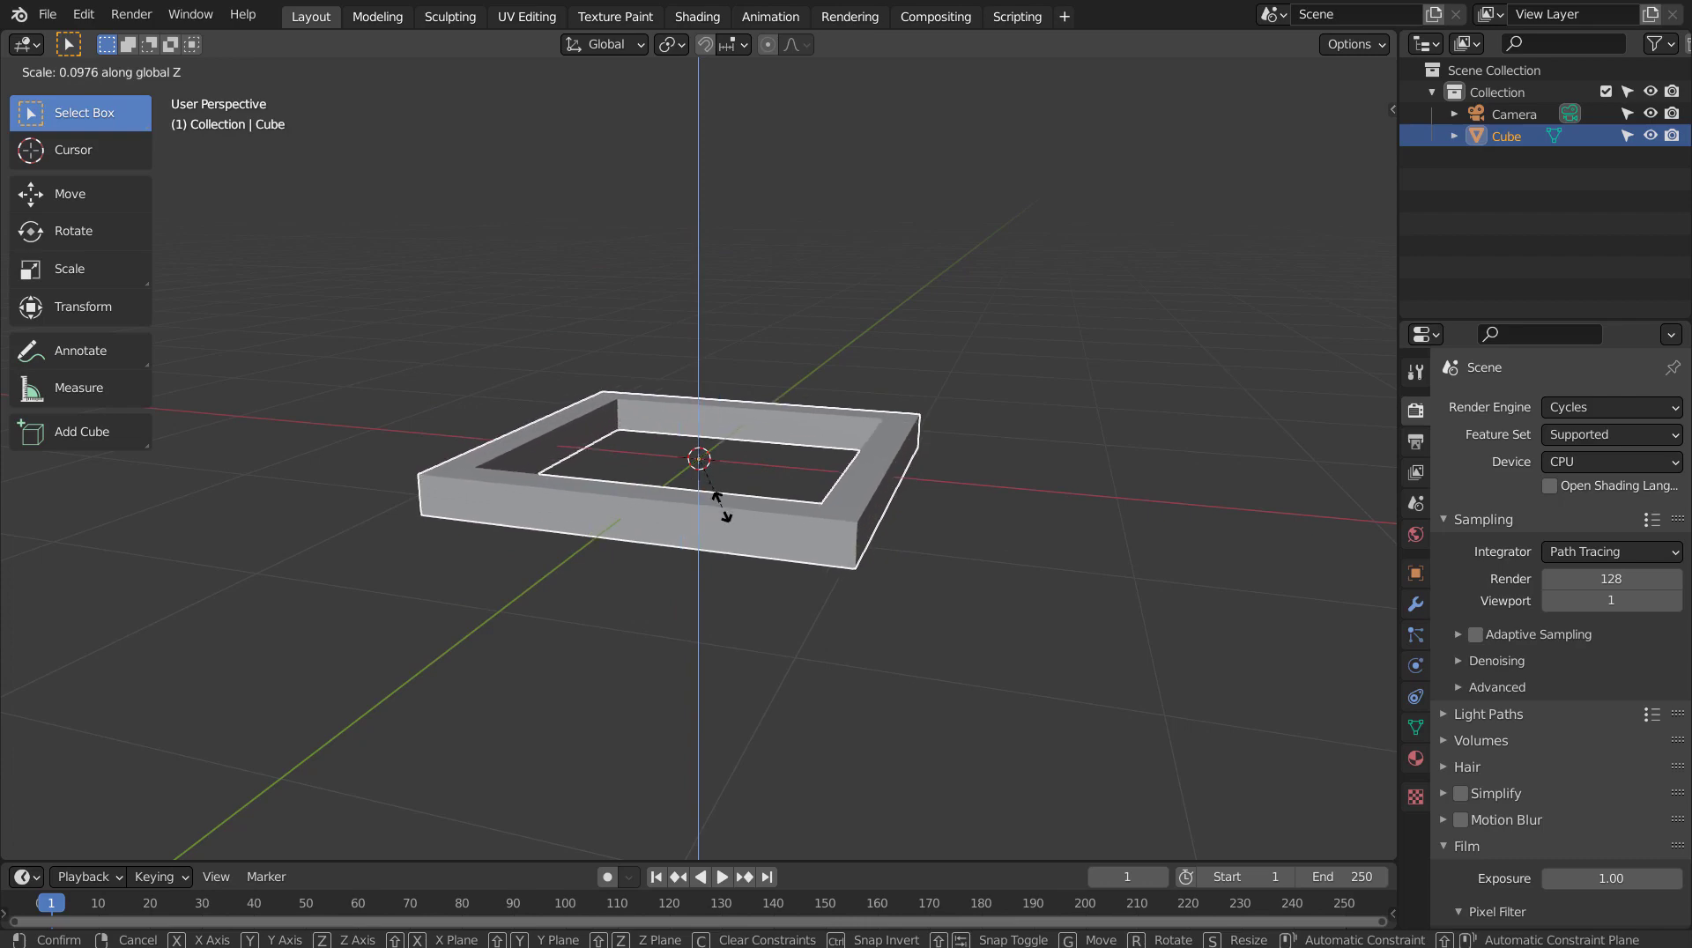
key(2)
key(Tab)
Select the vertical edge loops at the first outer corners, undoing a wrong loop pick
key(2)
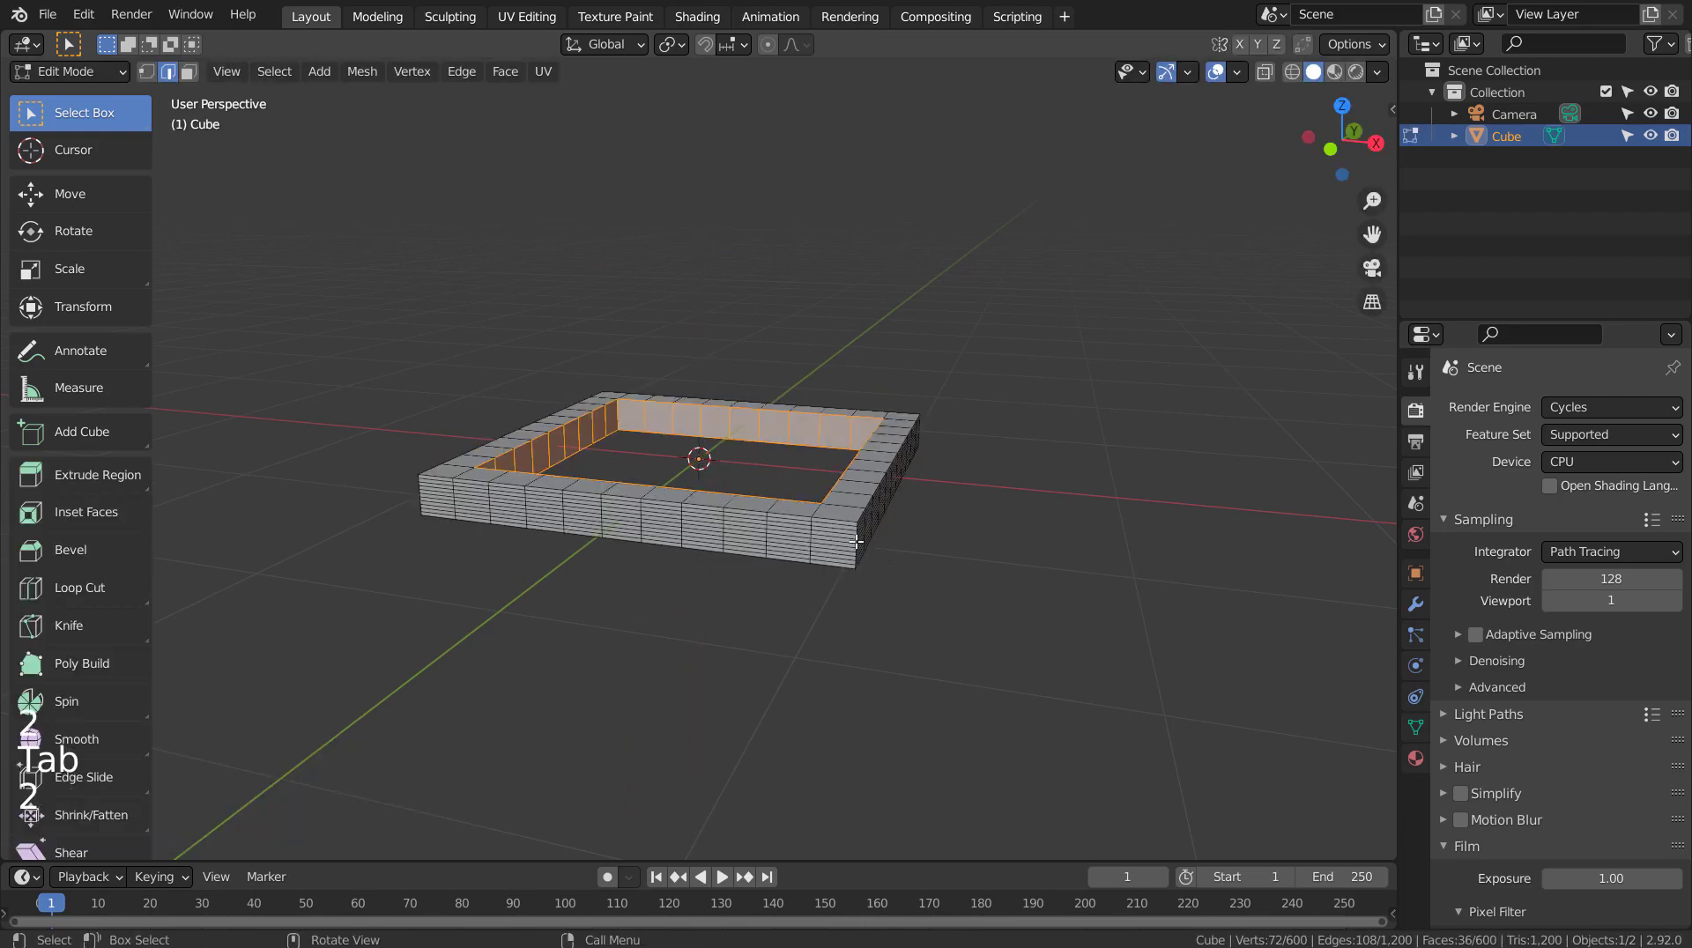
click(857, 539)
middle_click(980, 541)
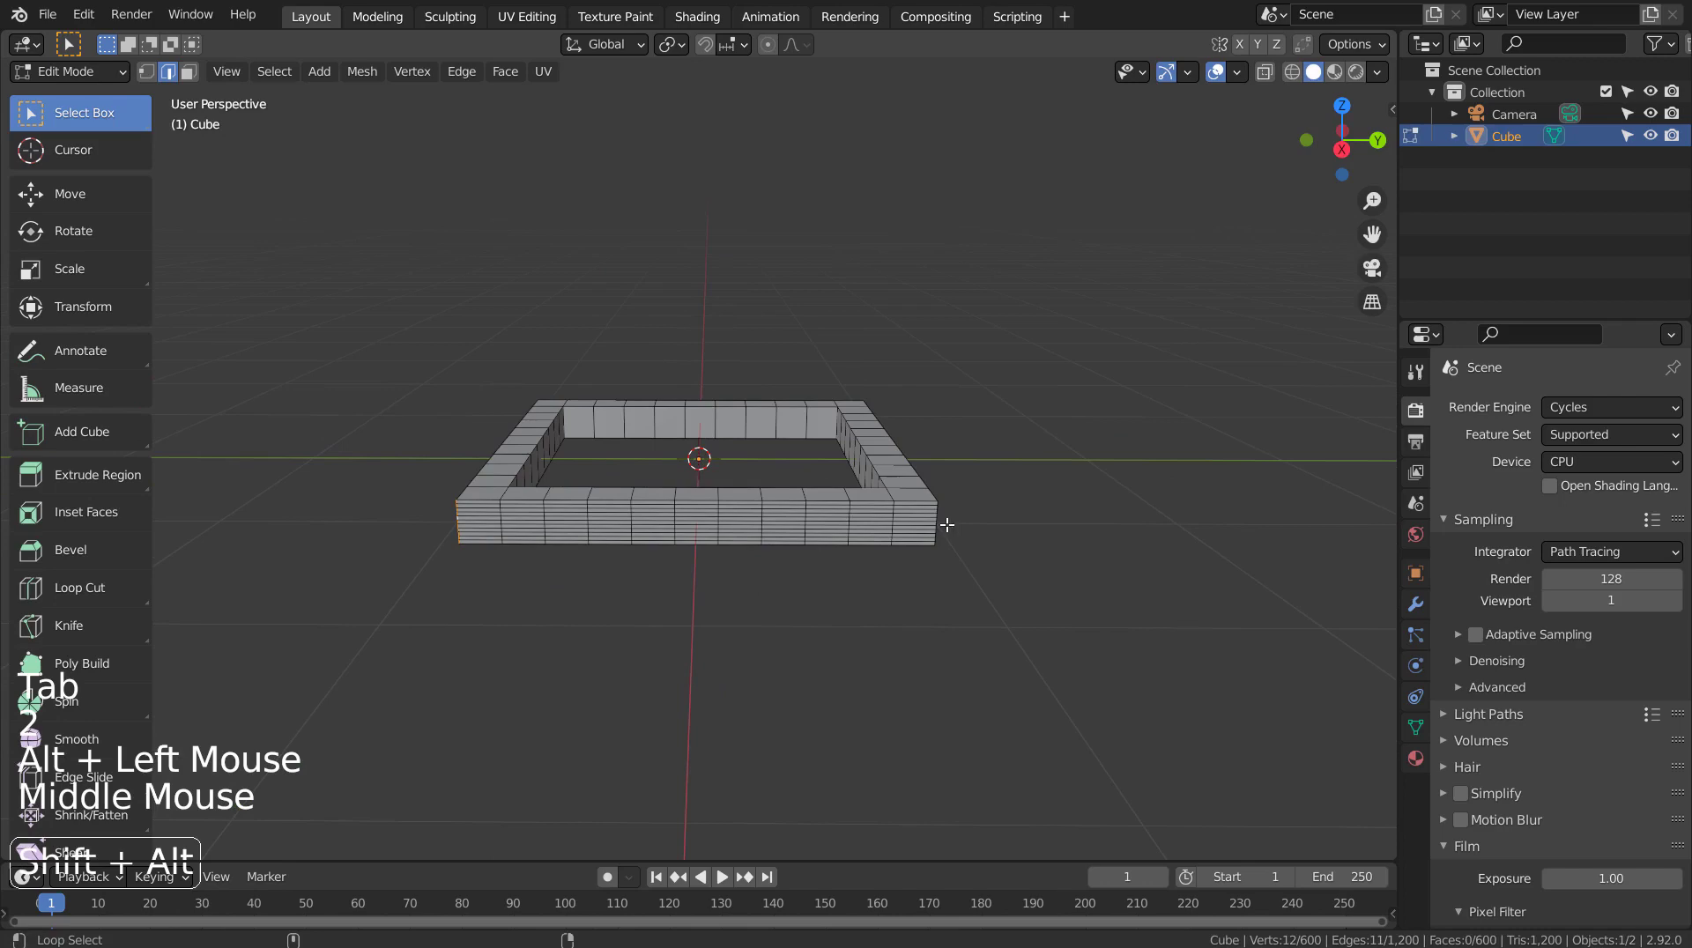
click(942, 512)
middle_click(1073, 568)
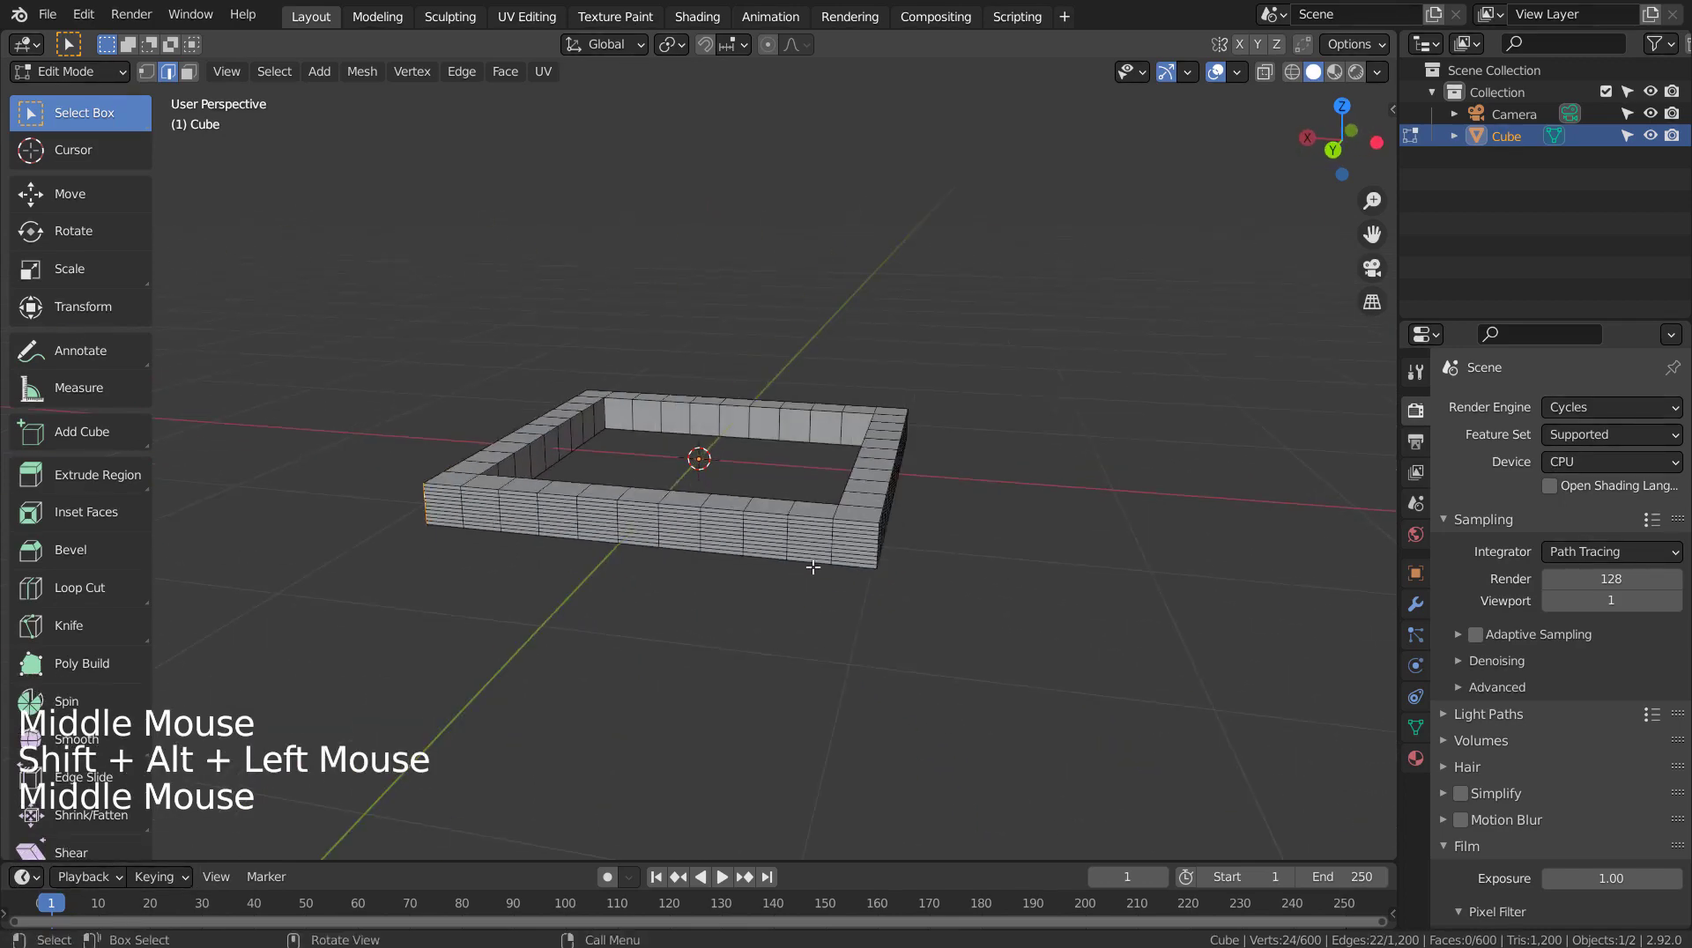
click(881, 536)
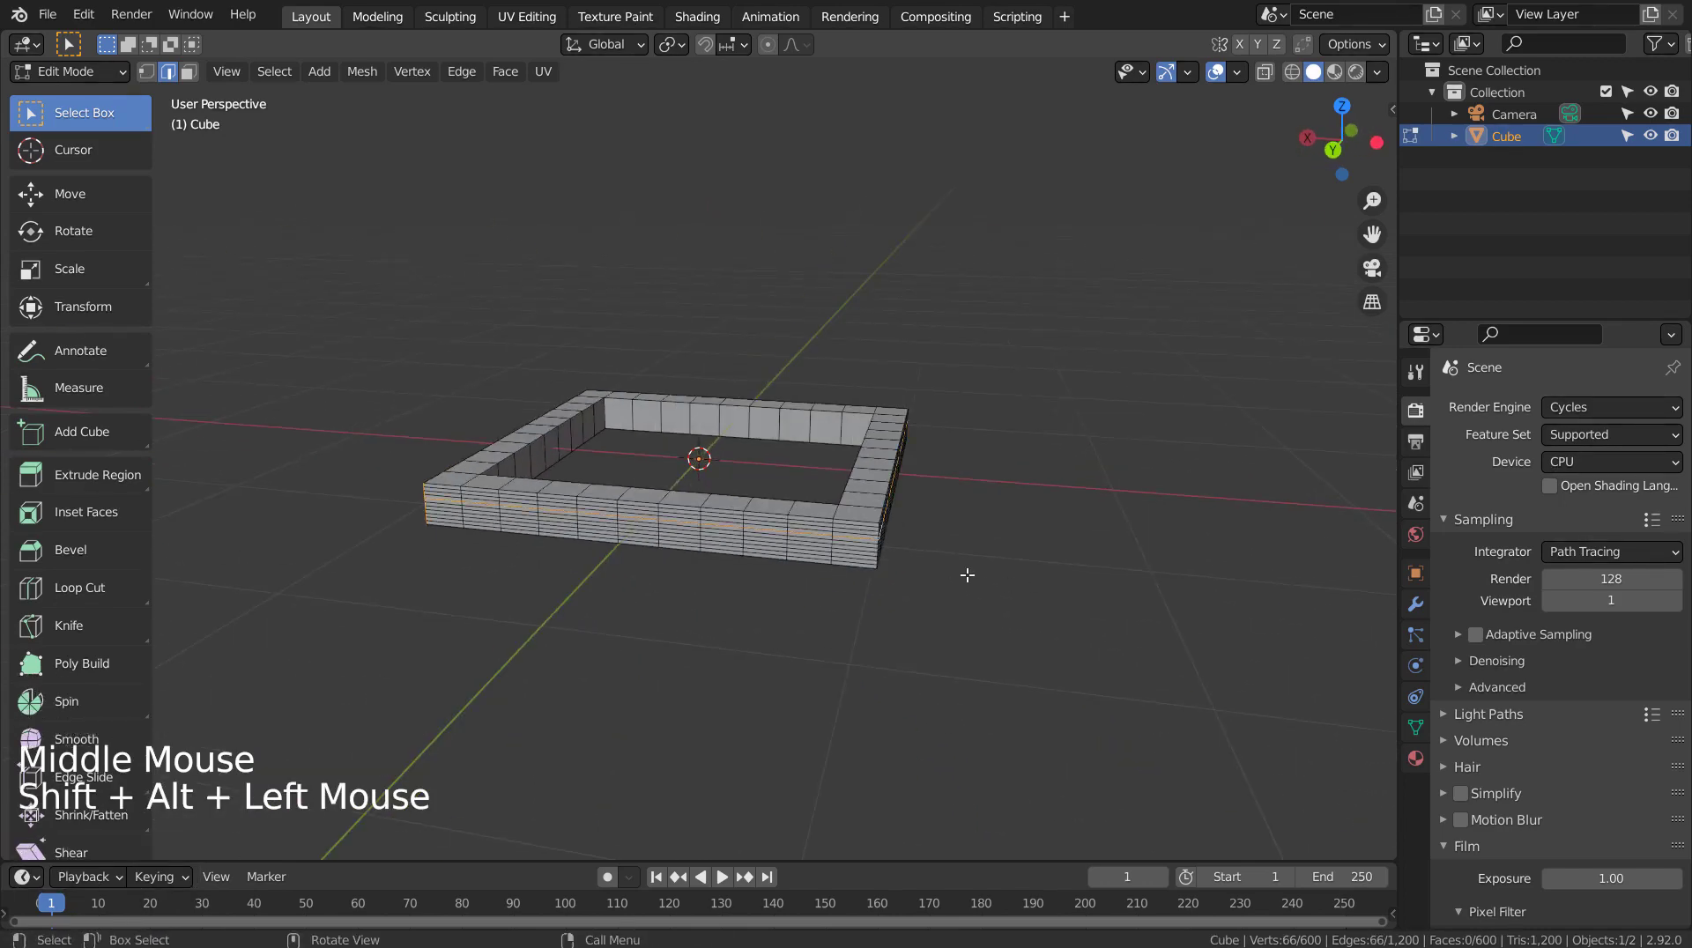
key(ctrl+z)
click(880, 545)
key(ctrl+z)
Add the remaining corners' vertical edges so all four outer corners are selected
middle_click(999, 608)
middle_click(969, 605)
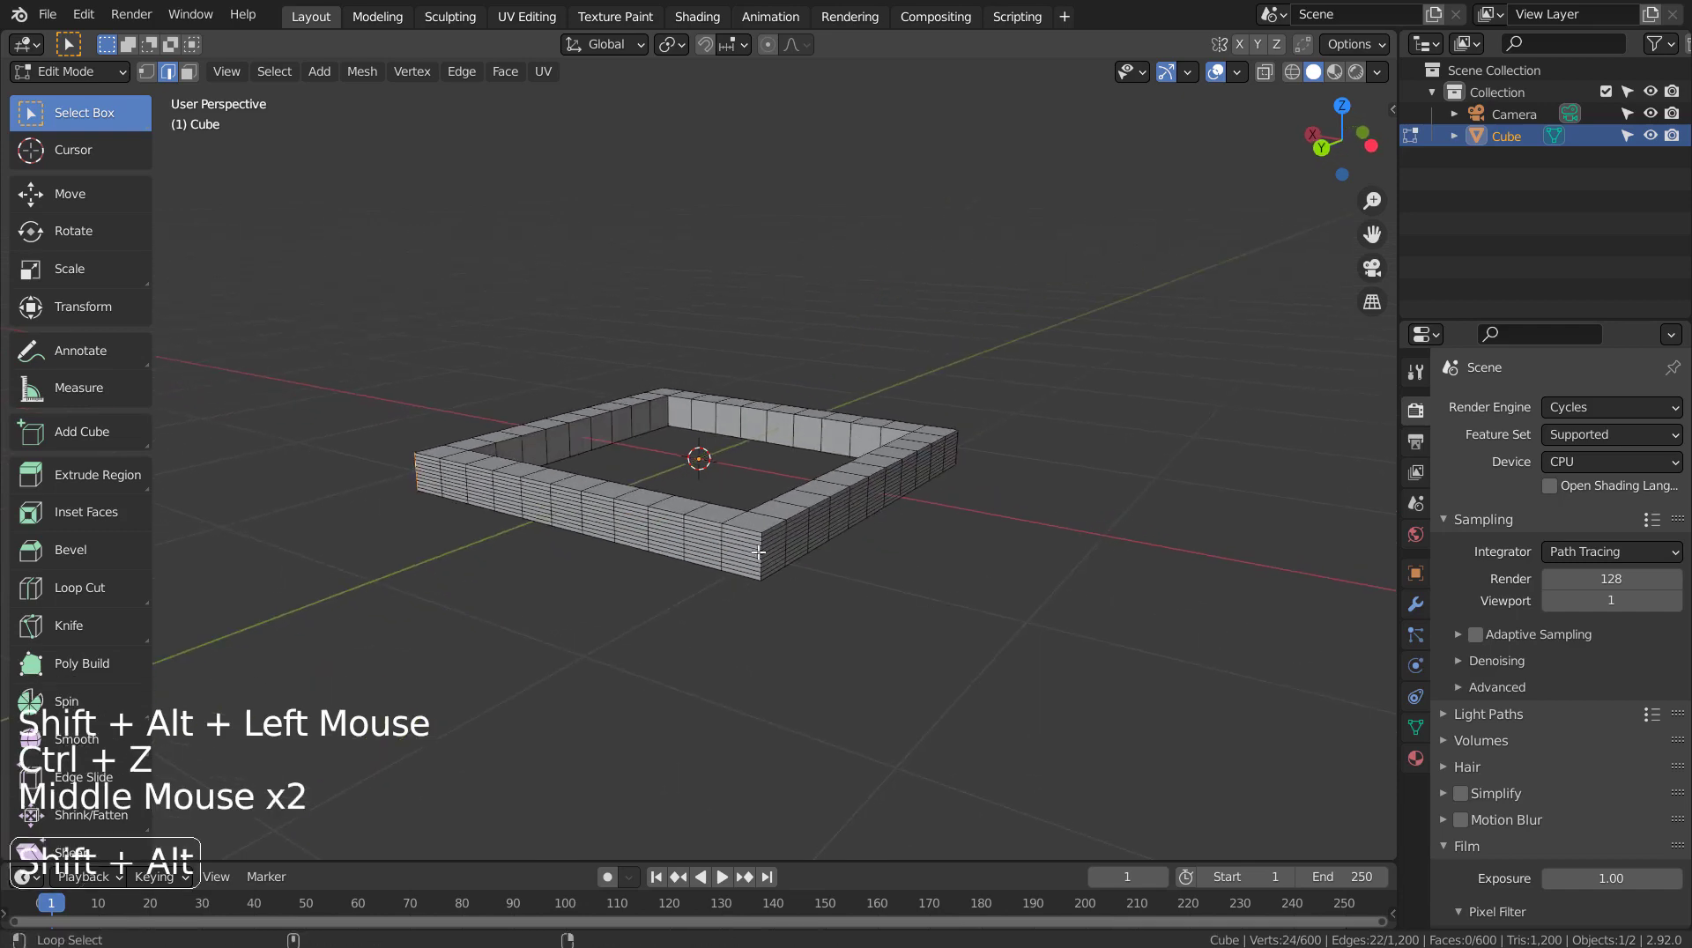
click(762, 547)
key(ctrl+z)
scroll(up, 3)
click(918, 718)
middle_click(1154, 704)
click(562, 621)
middle_click(781, 625)
Bevel the four corner edges into rounded corners with 9 segments and return to Object Mode
key(KP_1)
key(KP_7)
key(shift+z)
scroll(down, 3)
scroll(down, 3)
key(ctrl+b)
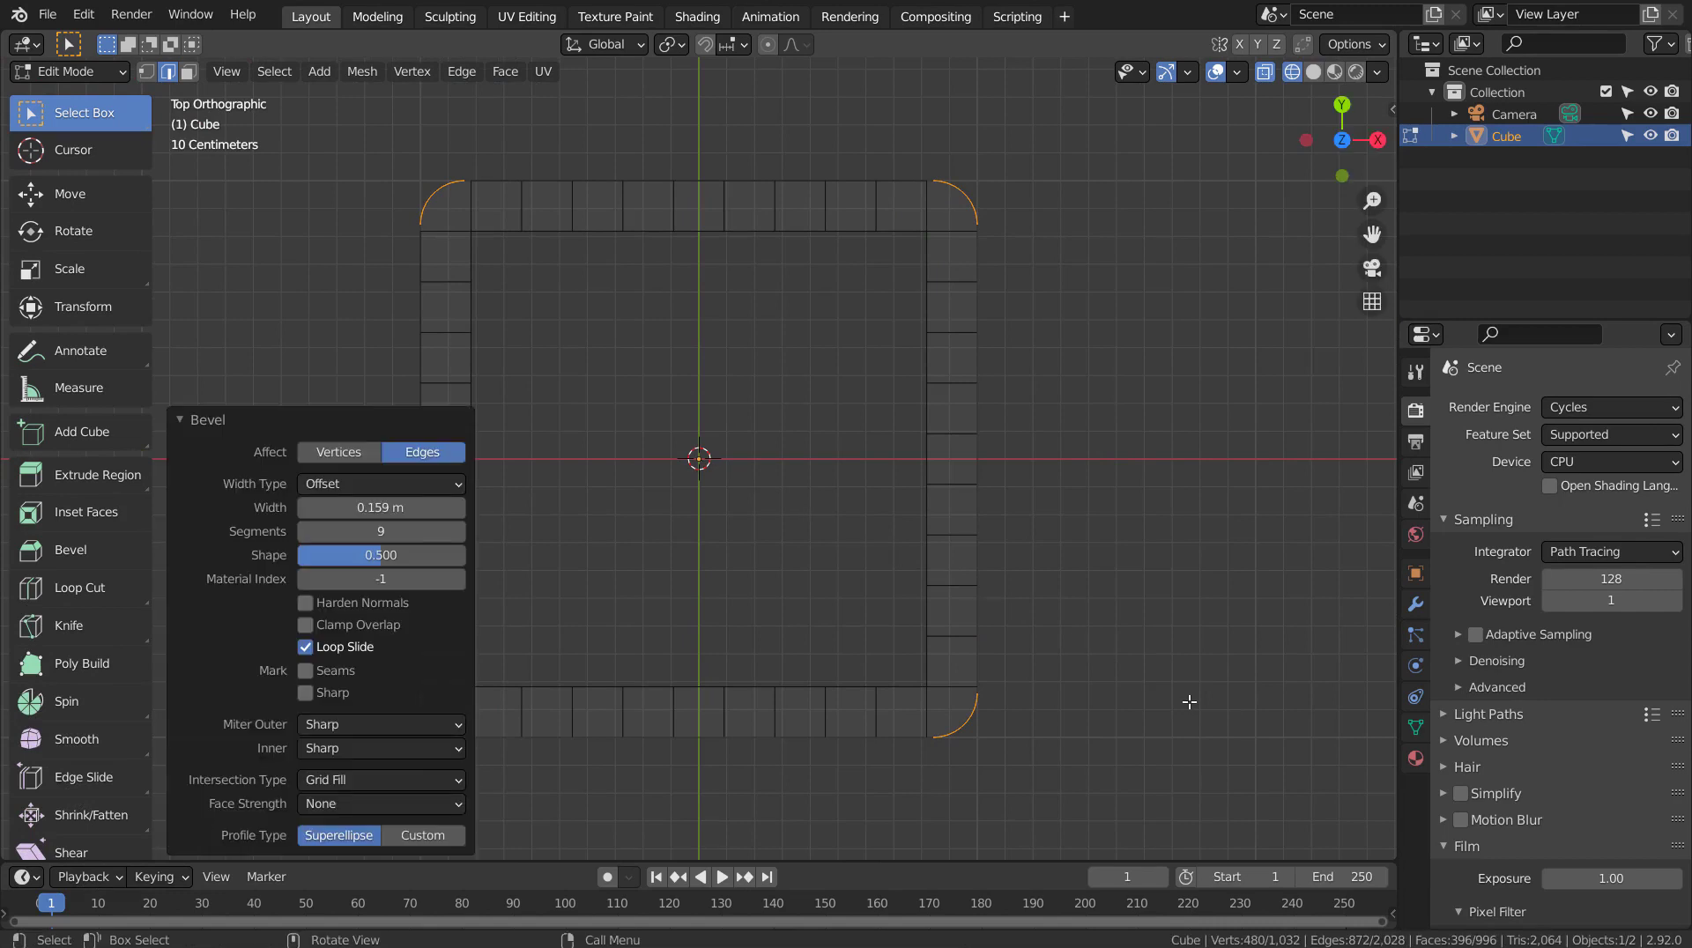
key(Tab)
key(shift+z)
Give the rounded frame smooth shading via Shade Smooth
middle_click(1167, 763)
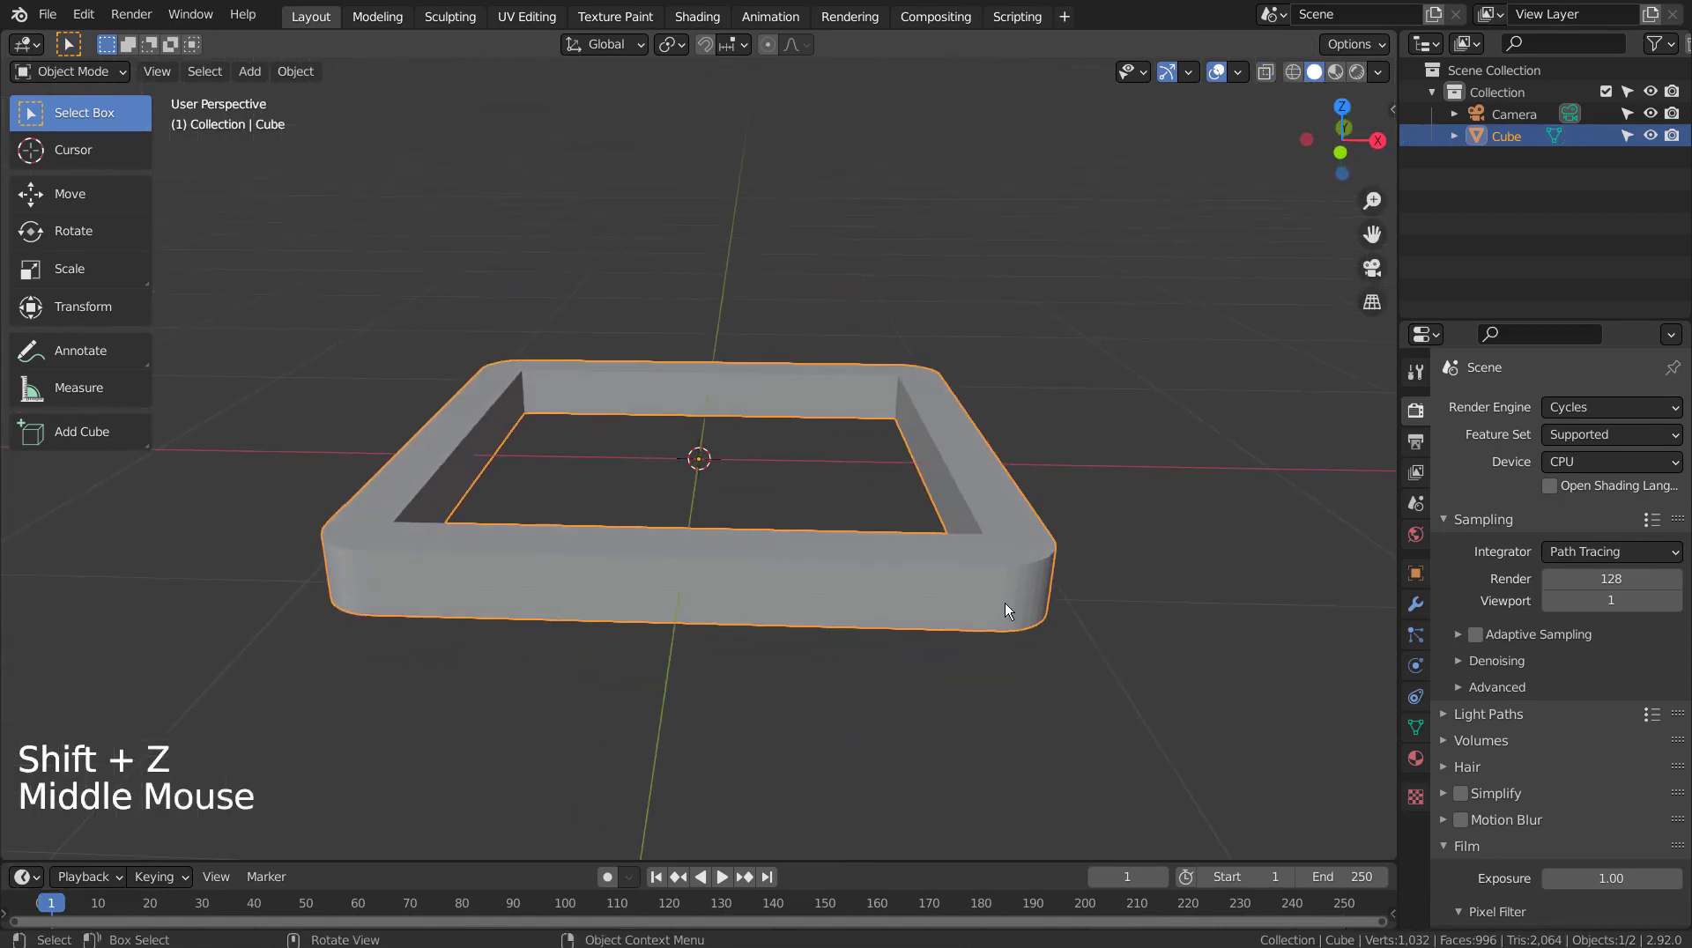
right_click(993, 609)
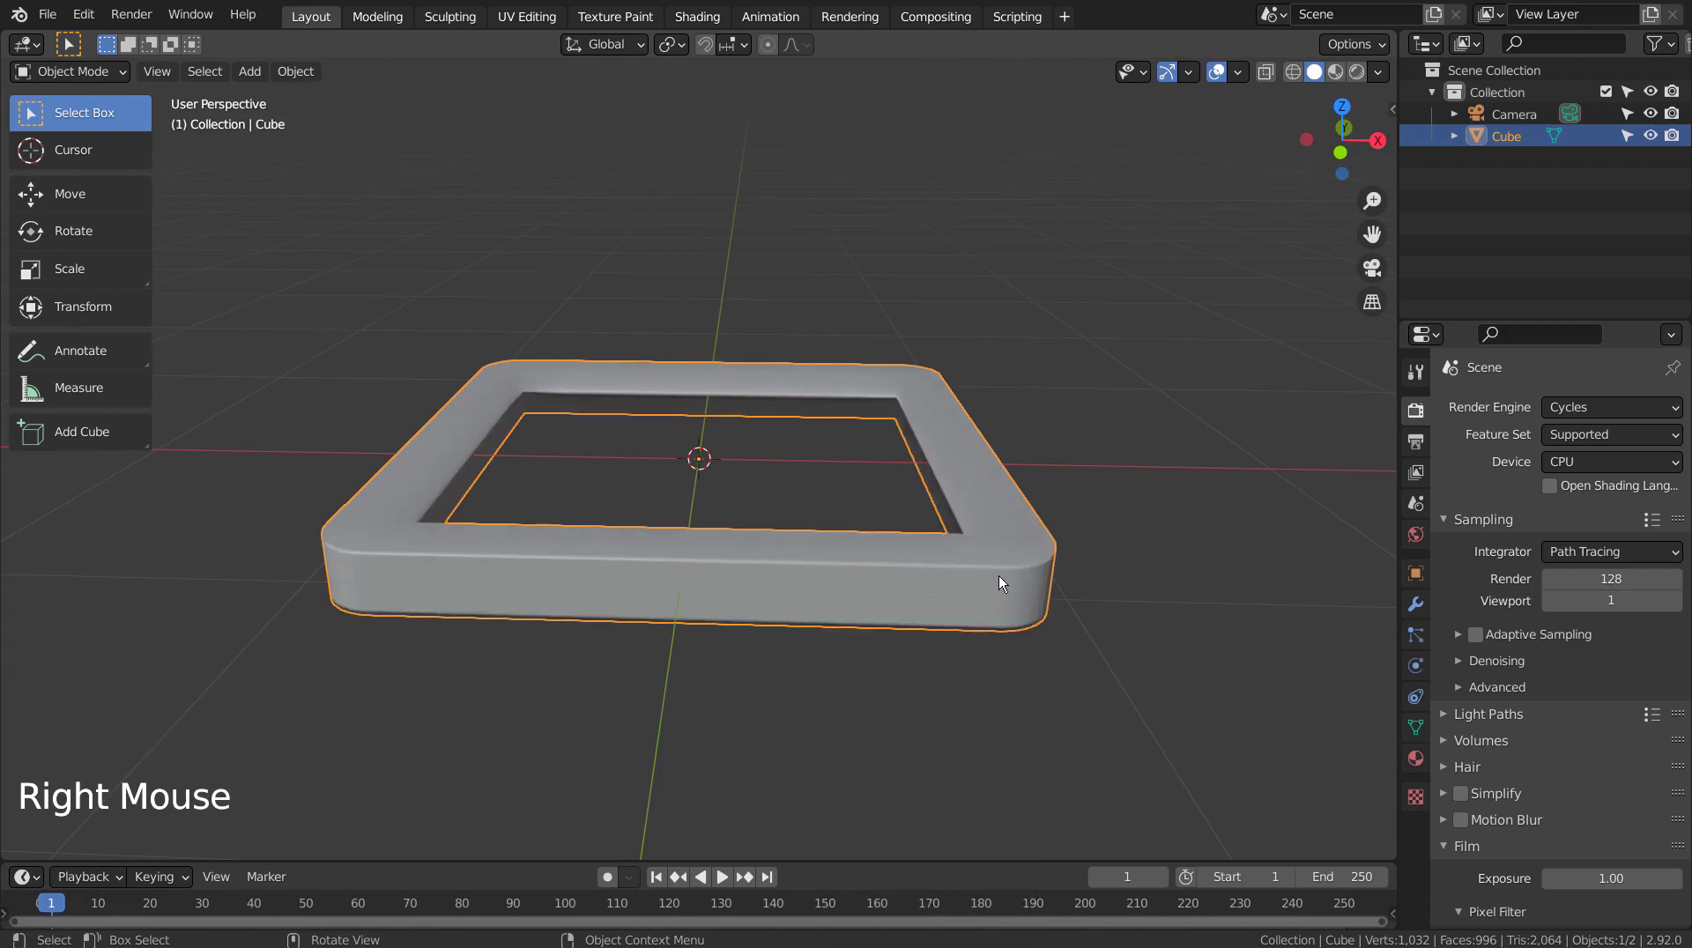
click(1008, 595)
middle_click(1077, 655)
View the frame from directly above, ready to add a new mesh
middle_click(1082, 751)
key(KP_1)
key(KP_7)
click(1082, 751)
Add a plane covering the frame, subdivide it with 5 cuts into a 6×6 grid
key(shift+a)
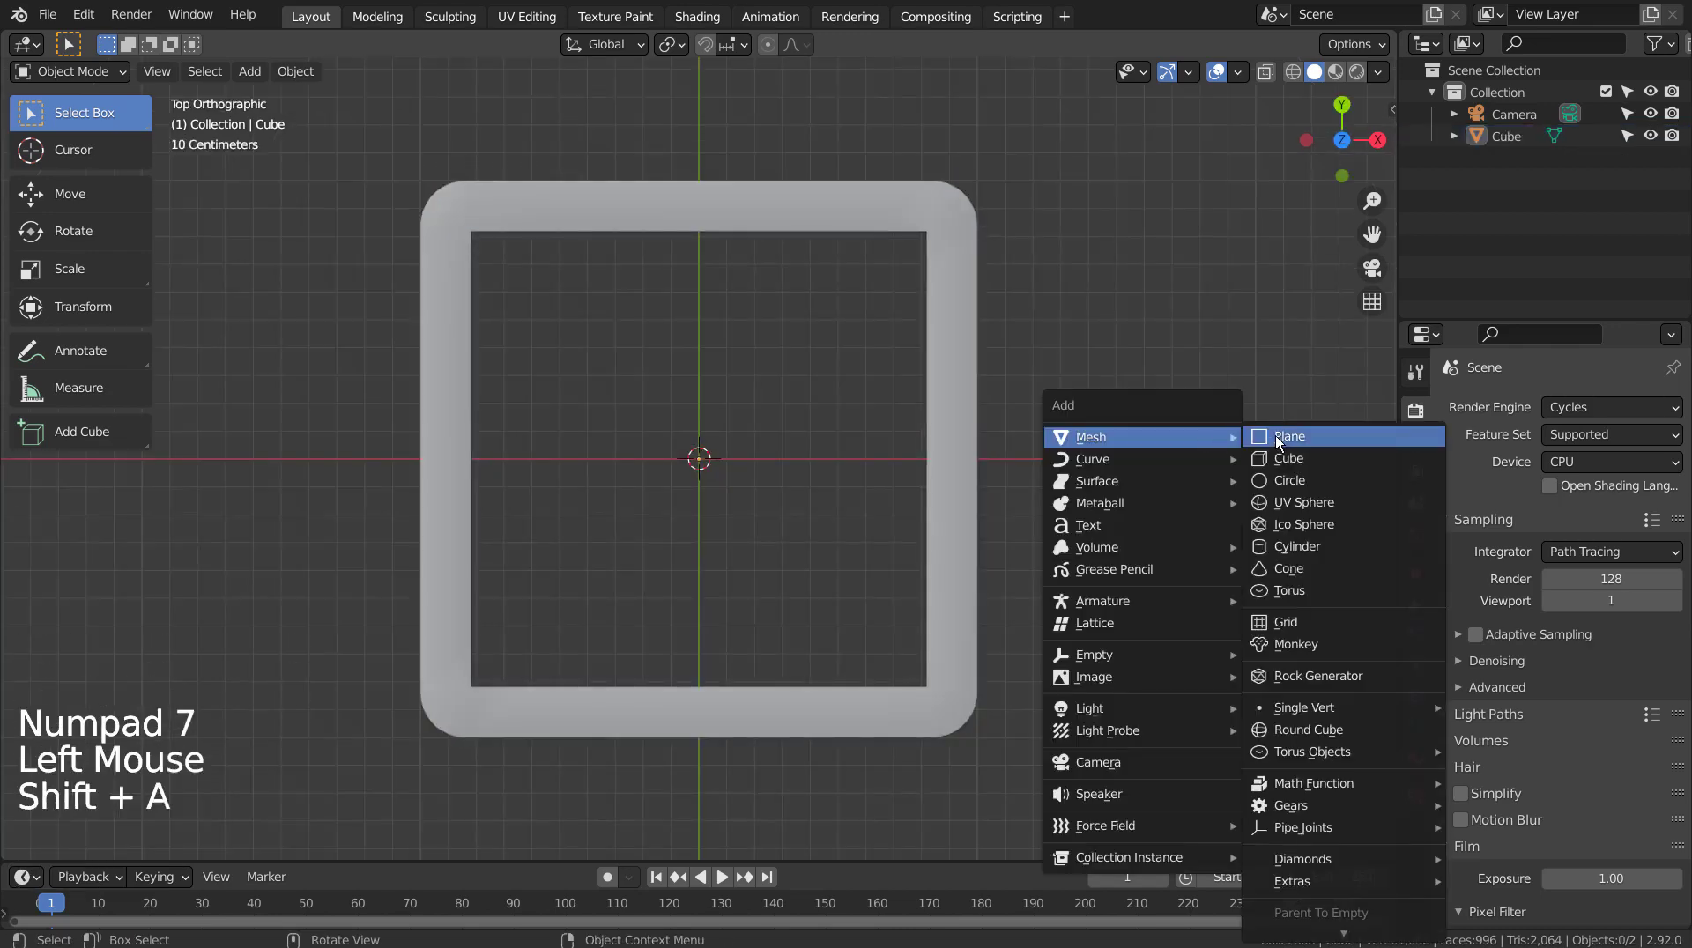
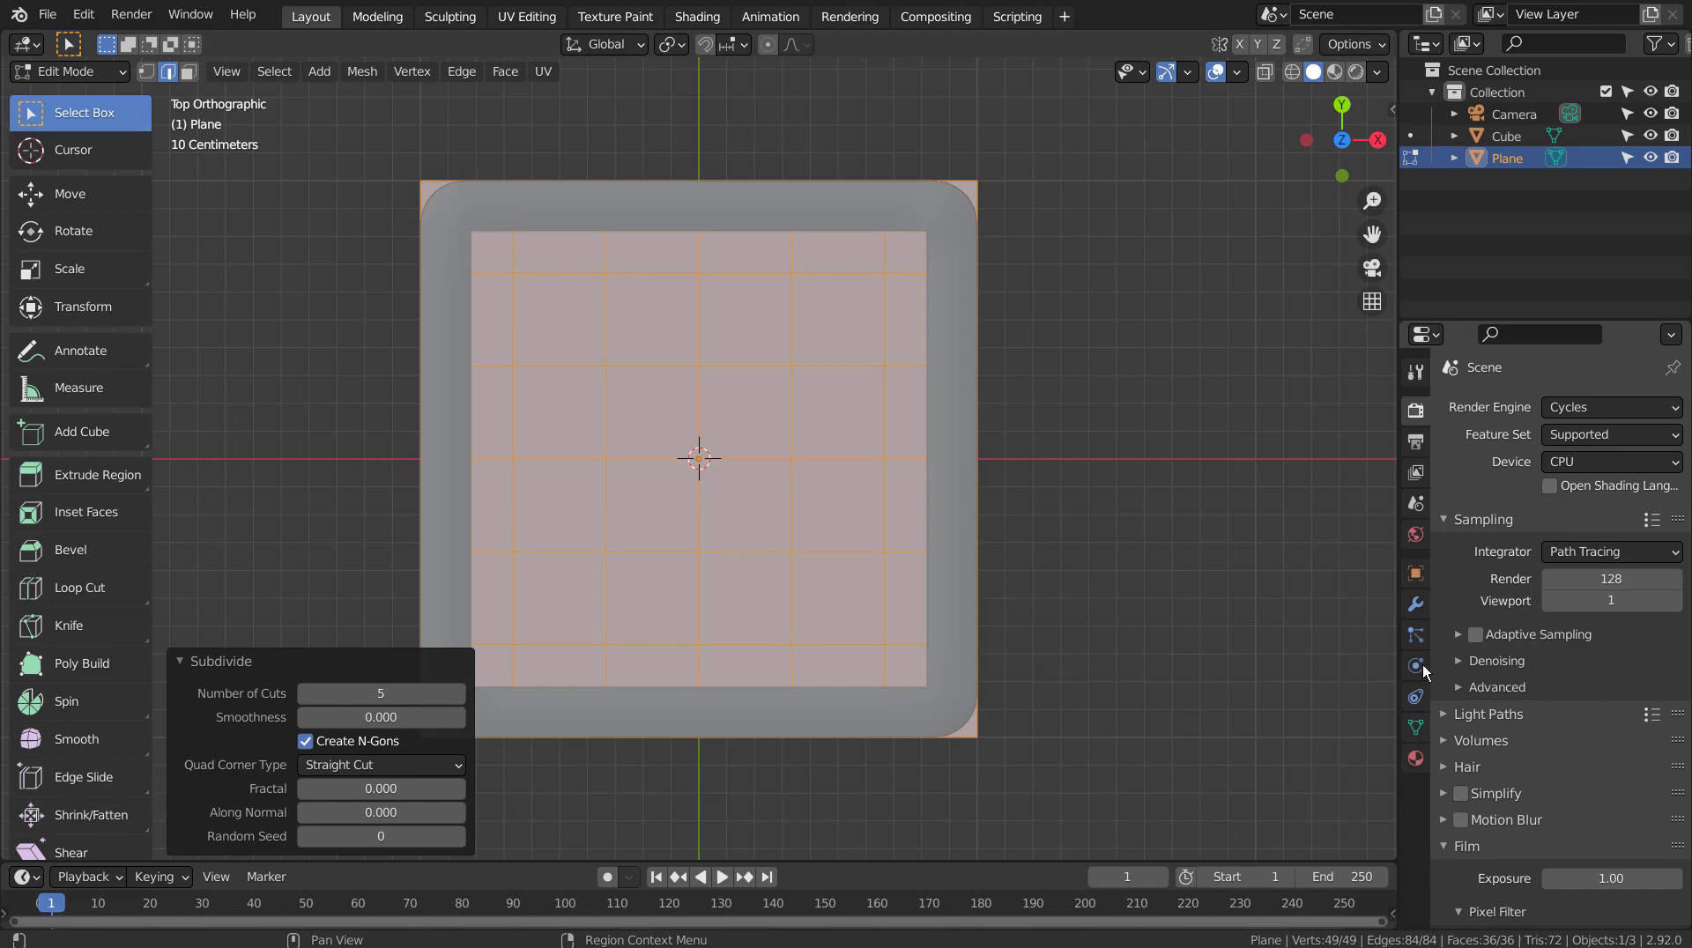
key(Tab)
Add a Wireframe modifier to the plane with Even and Relative thickness enabled
click(1417, 612)
click(1582, 416)
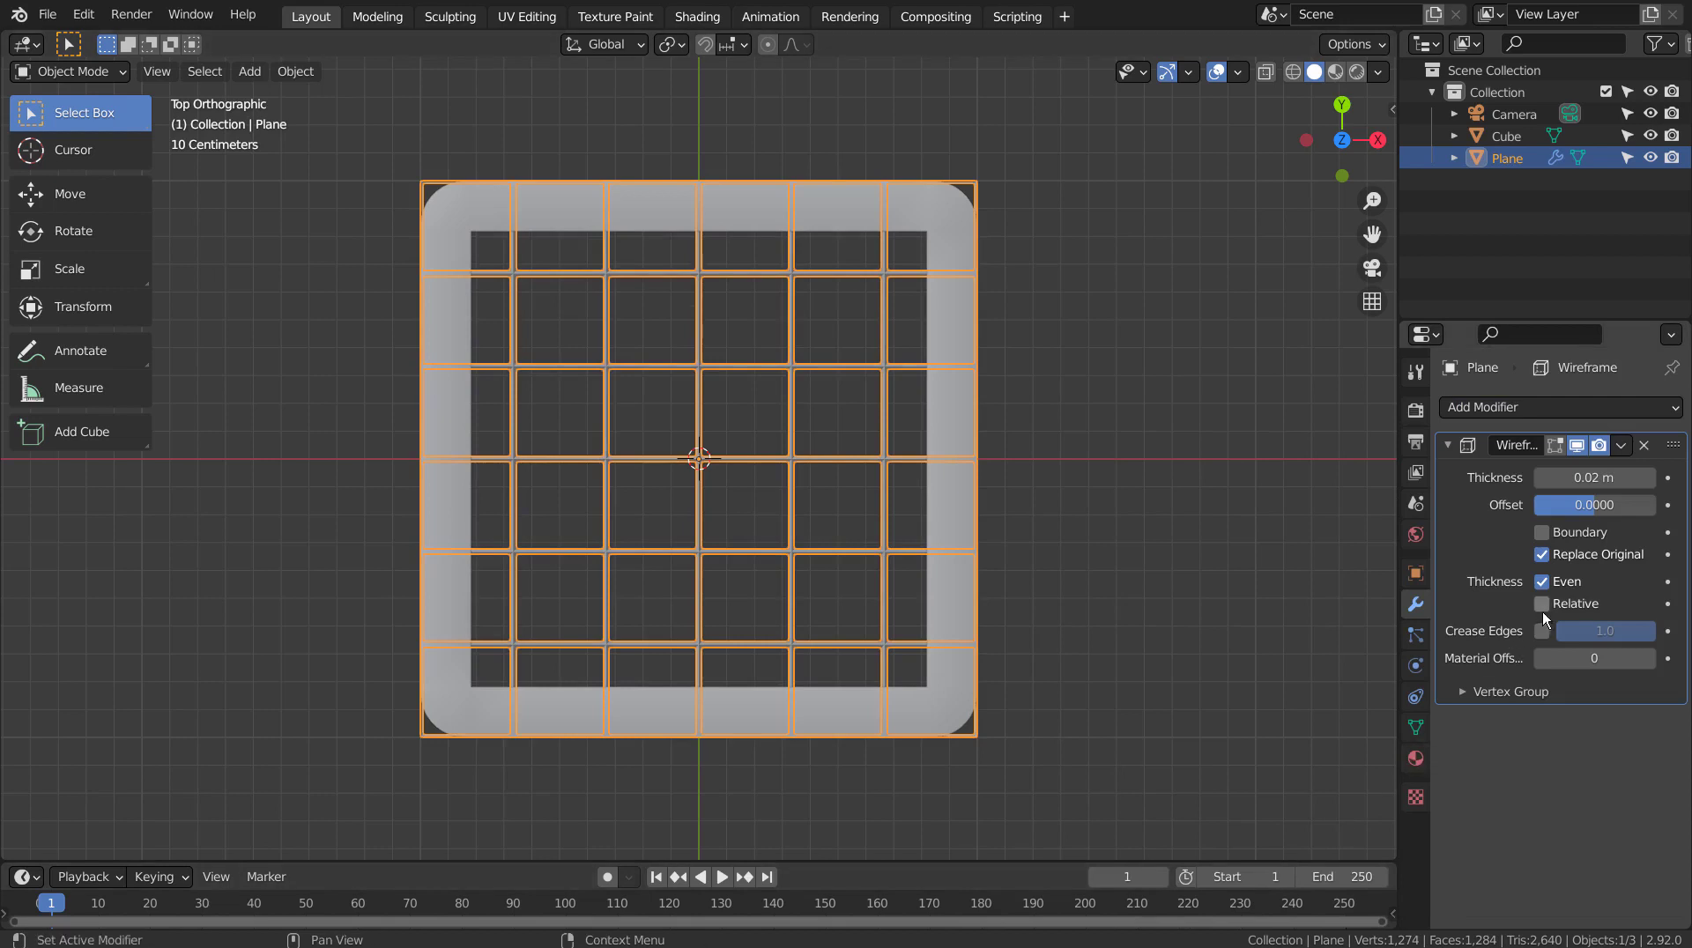
click(1553, 606)
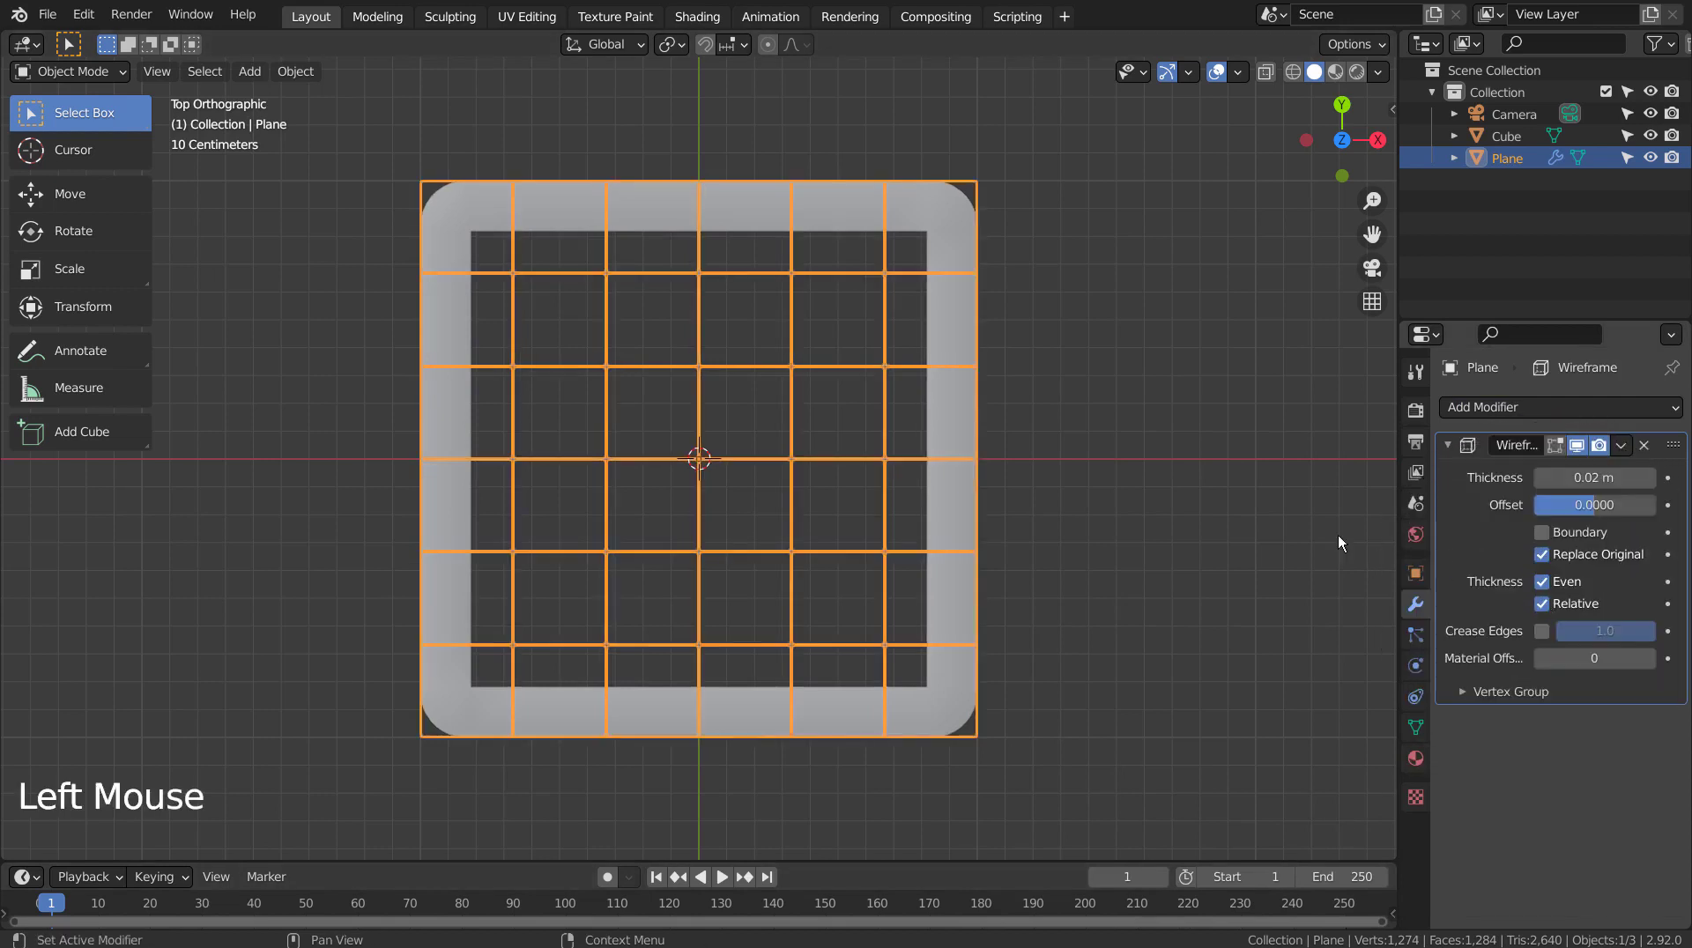
Enlarge the grid slightly to cover the frame and apply the Wireframe modifier as real geometry
click(1207, 537)
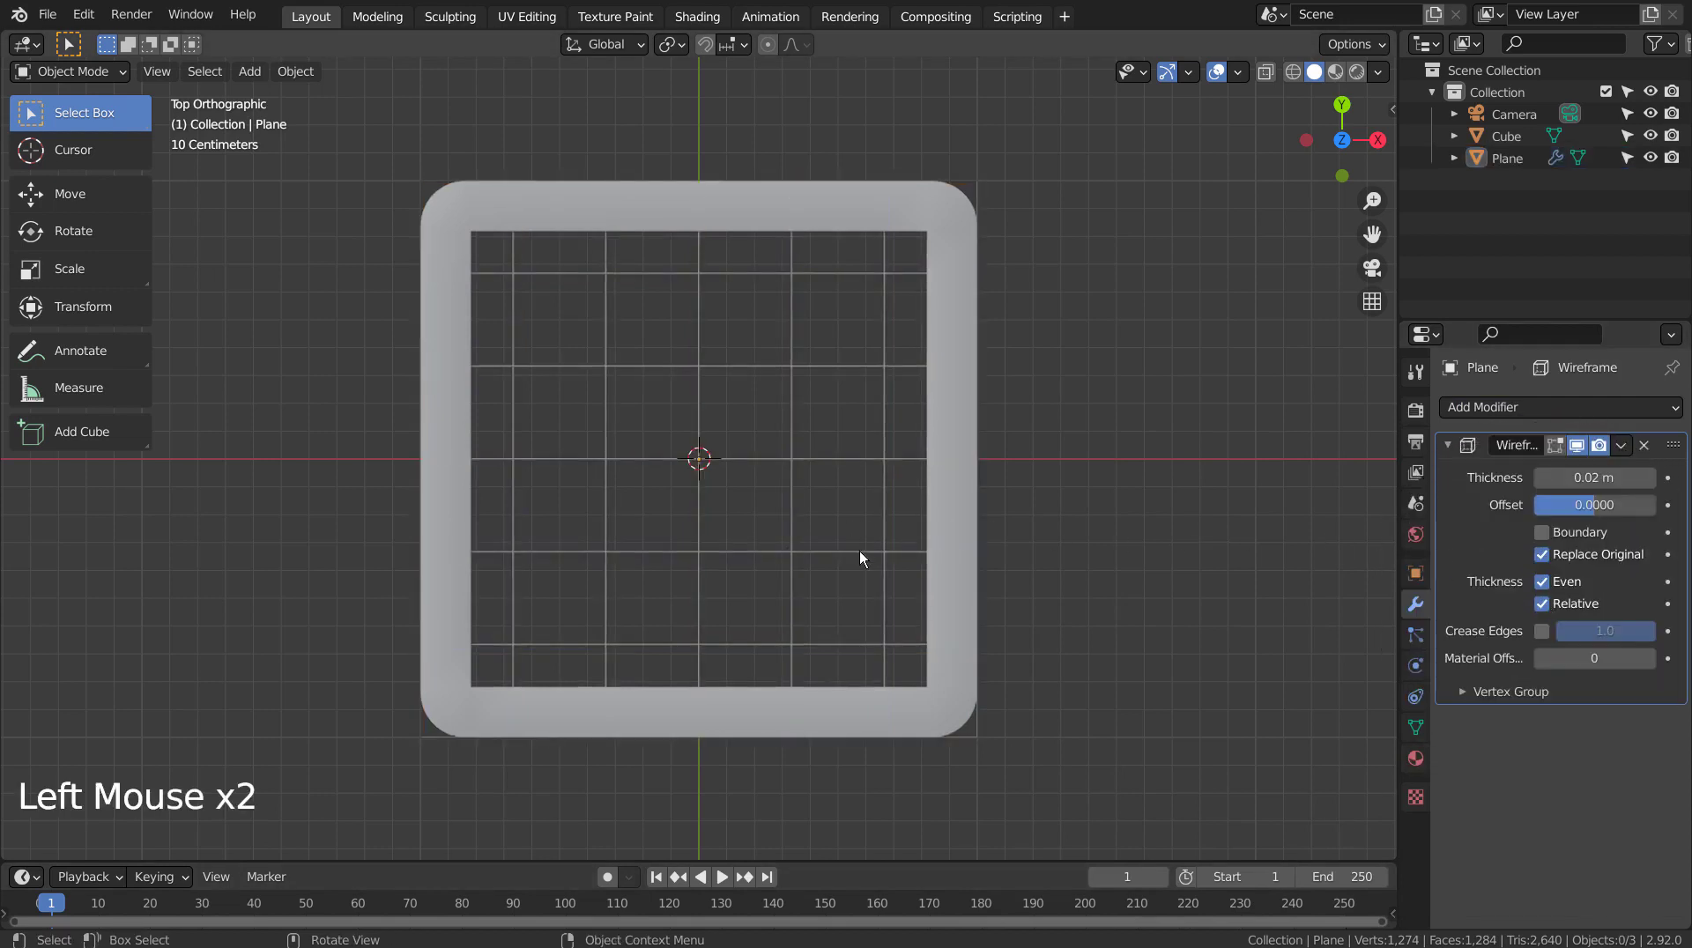
key(s)
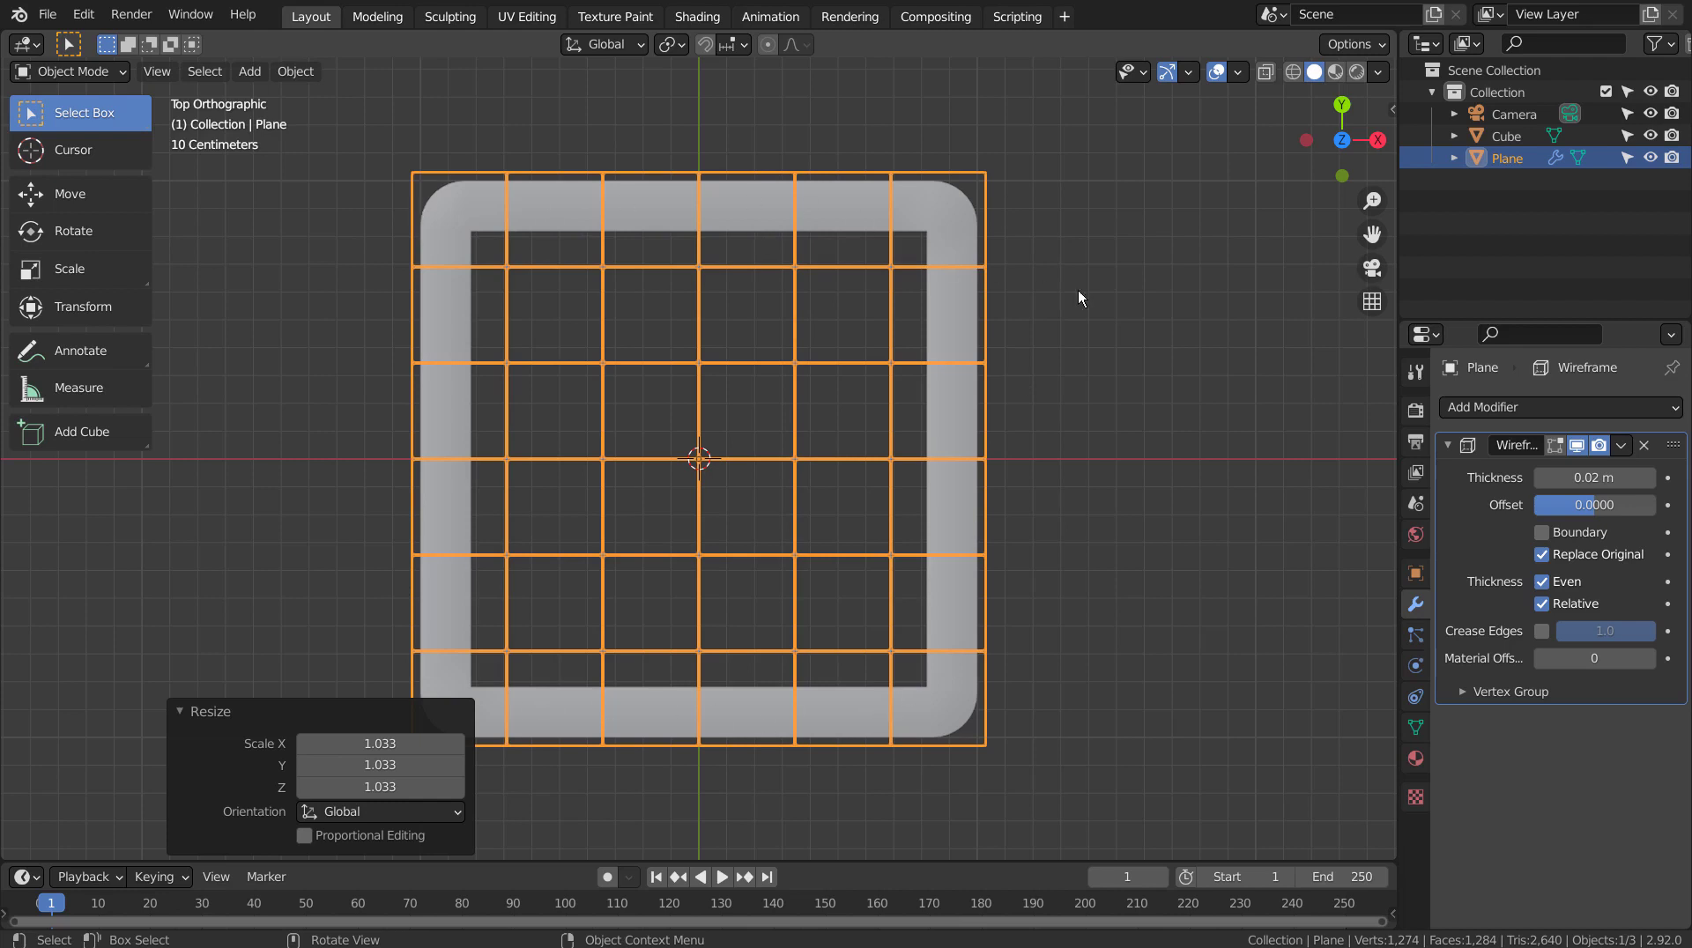
click(1104, 301)
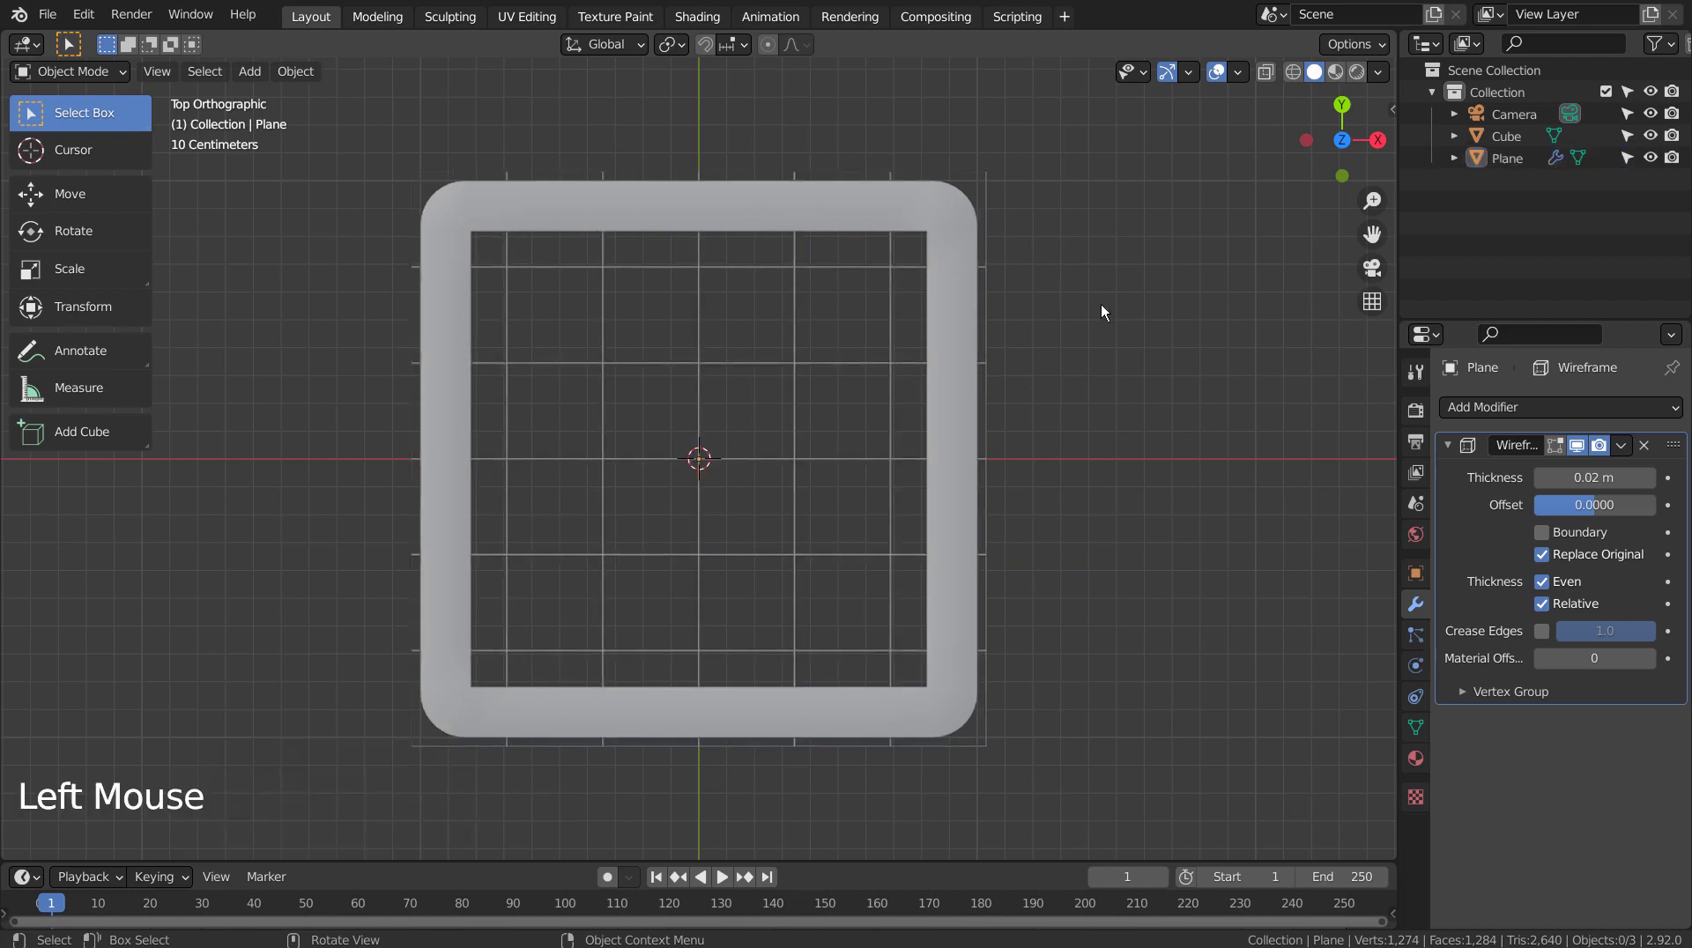
key(ctrl+a)
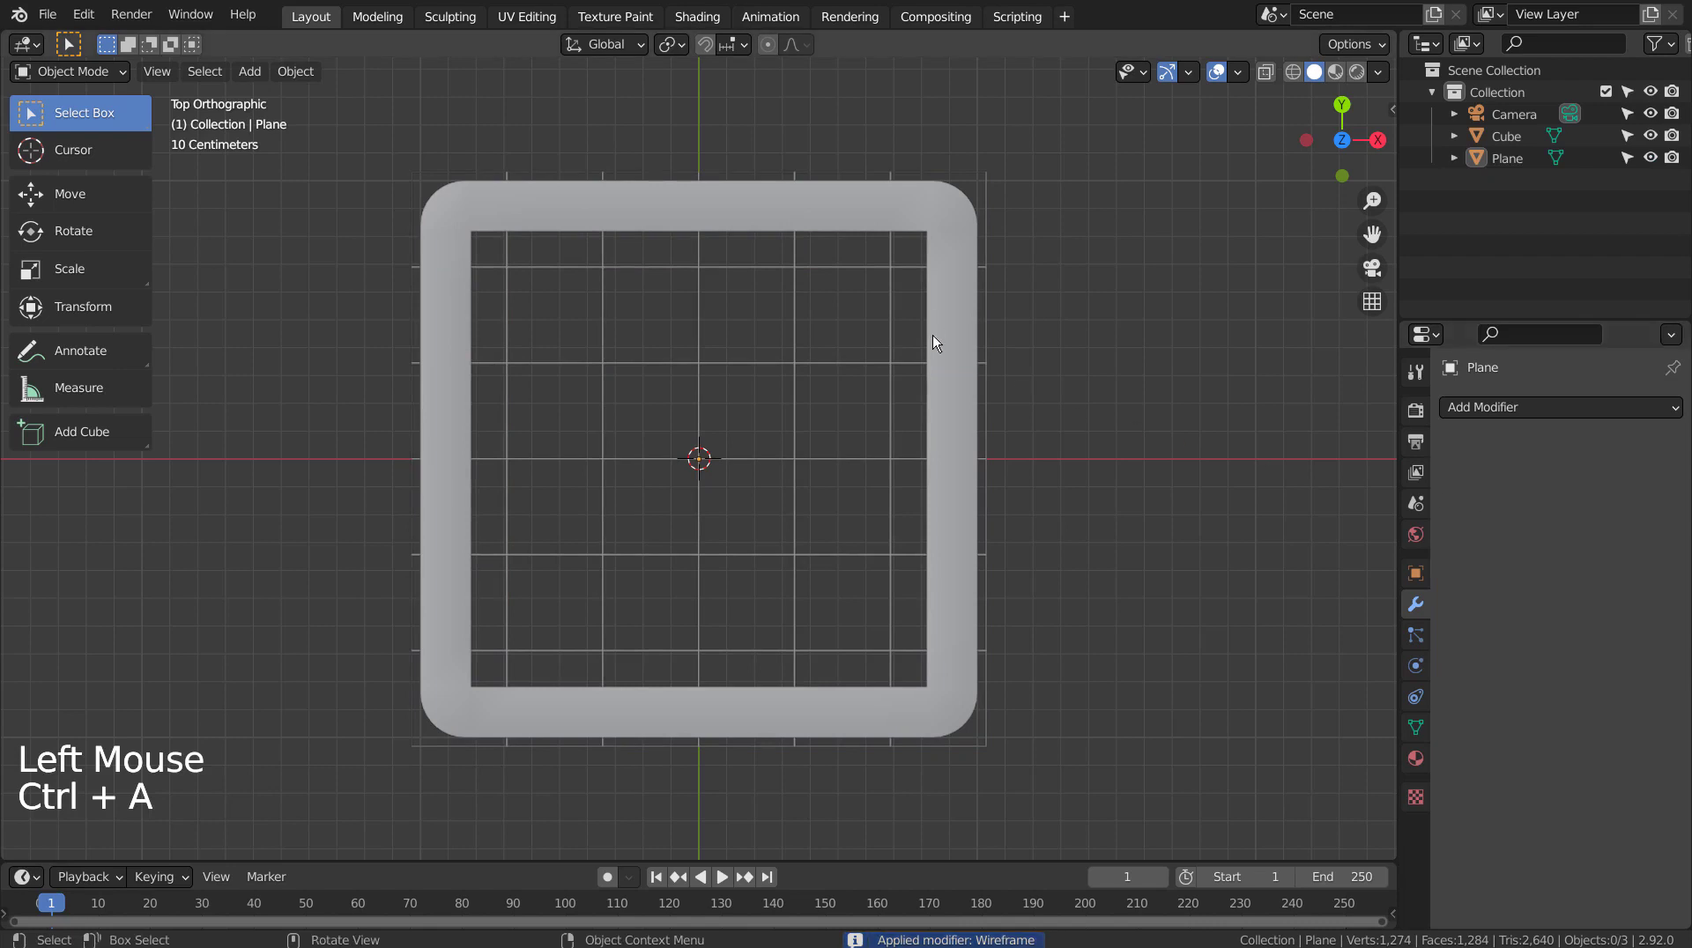
click(903, 364)
click(1106, 369)
click(984, 286)
click(989, 277)
key(s)
middle_click(1179, 557)
middle_click(1252, 412)
click(1251, 441)
middle_click(1247, 458)
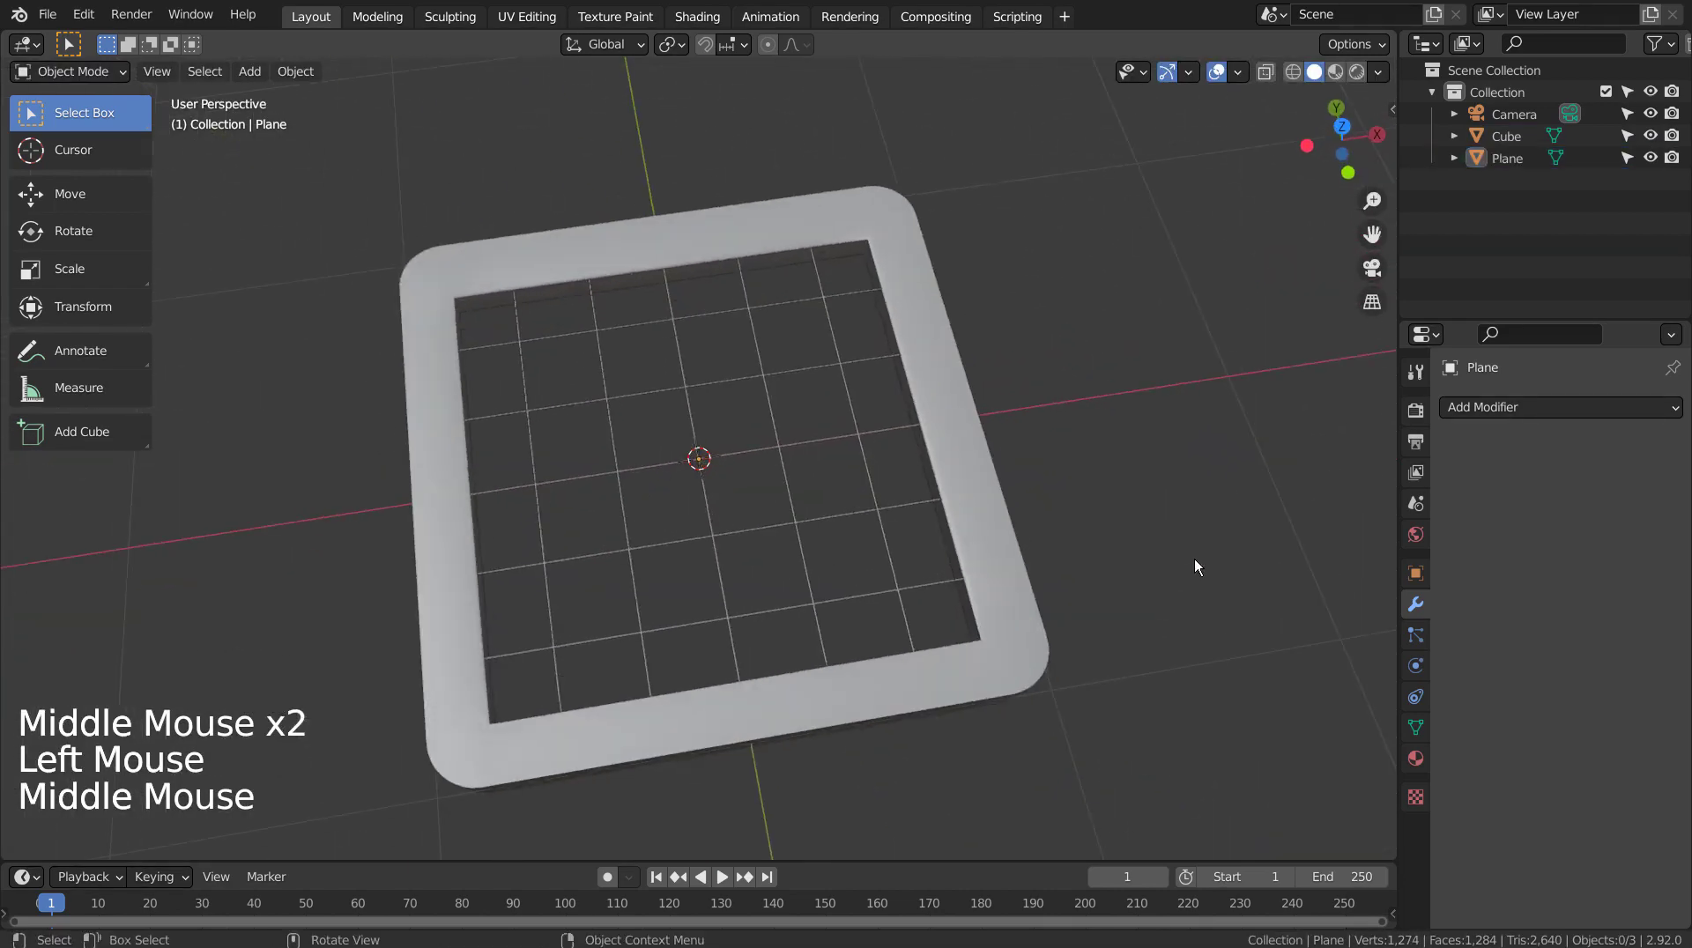
key(KP_1)
key(KP_7)
key(ctrl+z)
key(ctrl+z)
click(1118, 451)
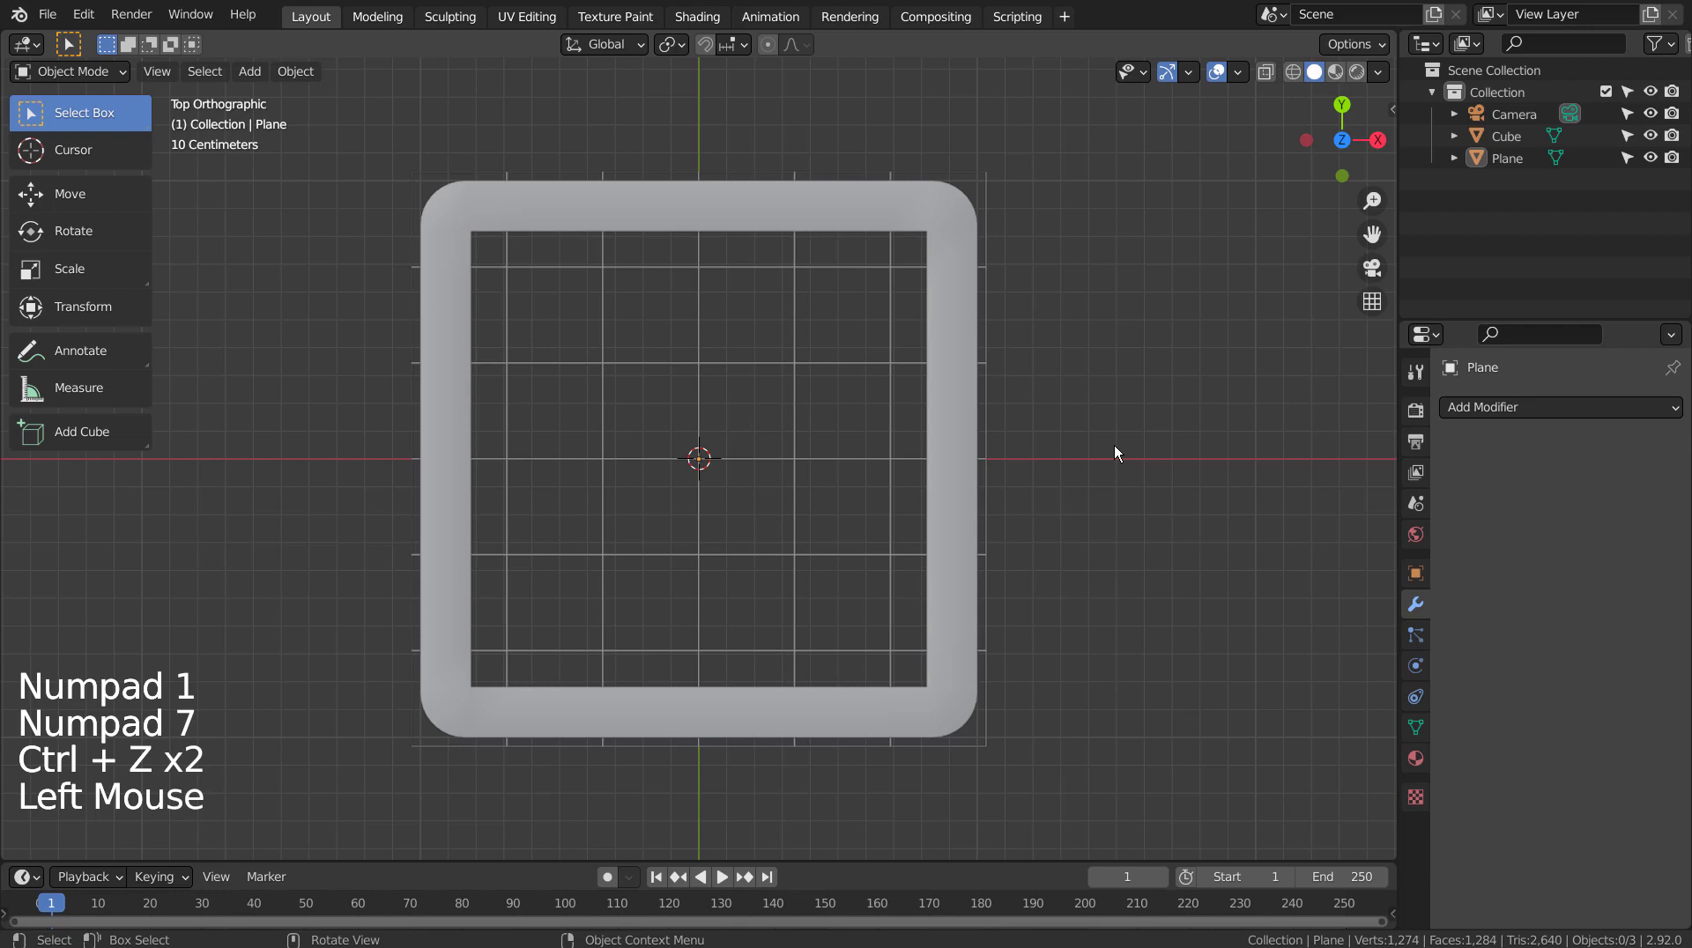
Add a second plane and scale it to about 0.92 to fit the frame's inner opening
key(shift+a)
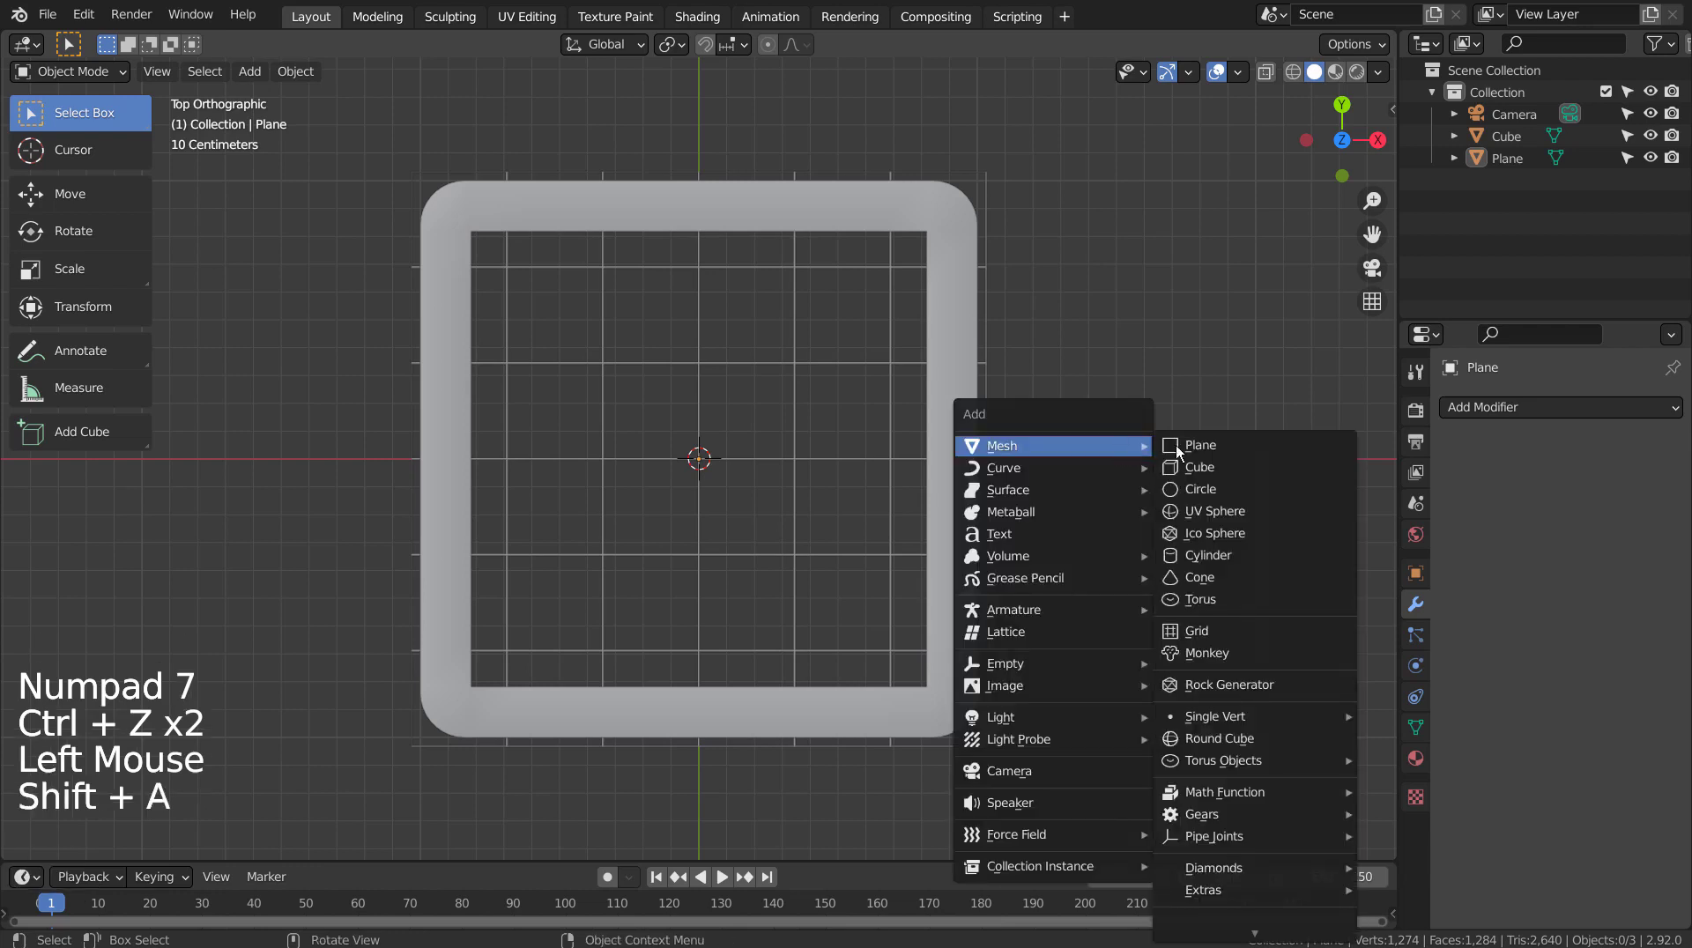
key(s)
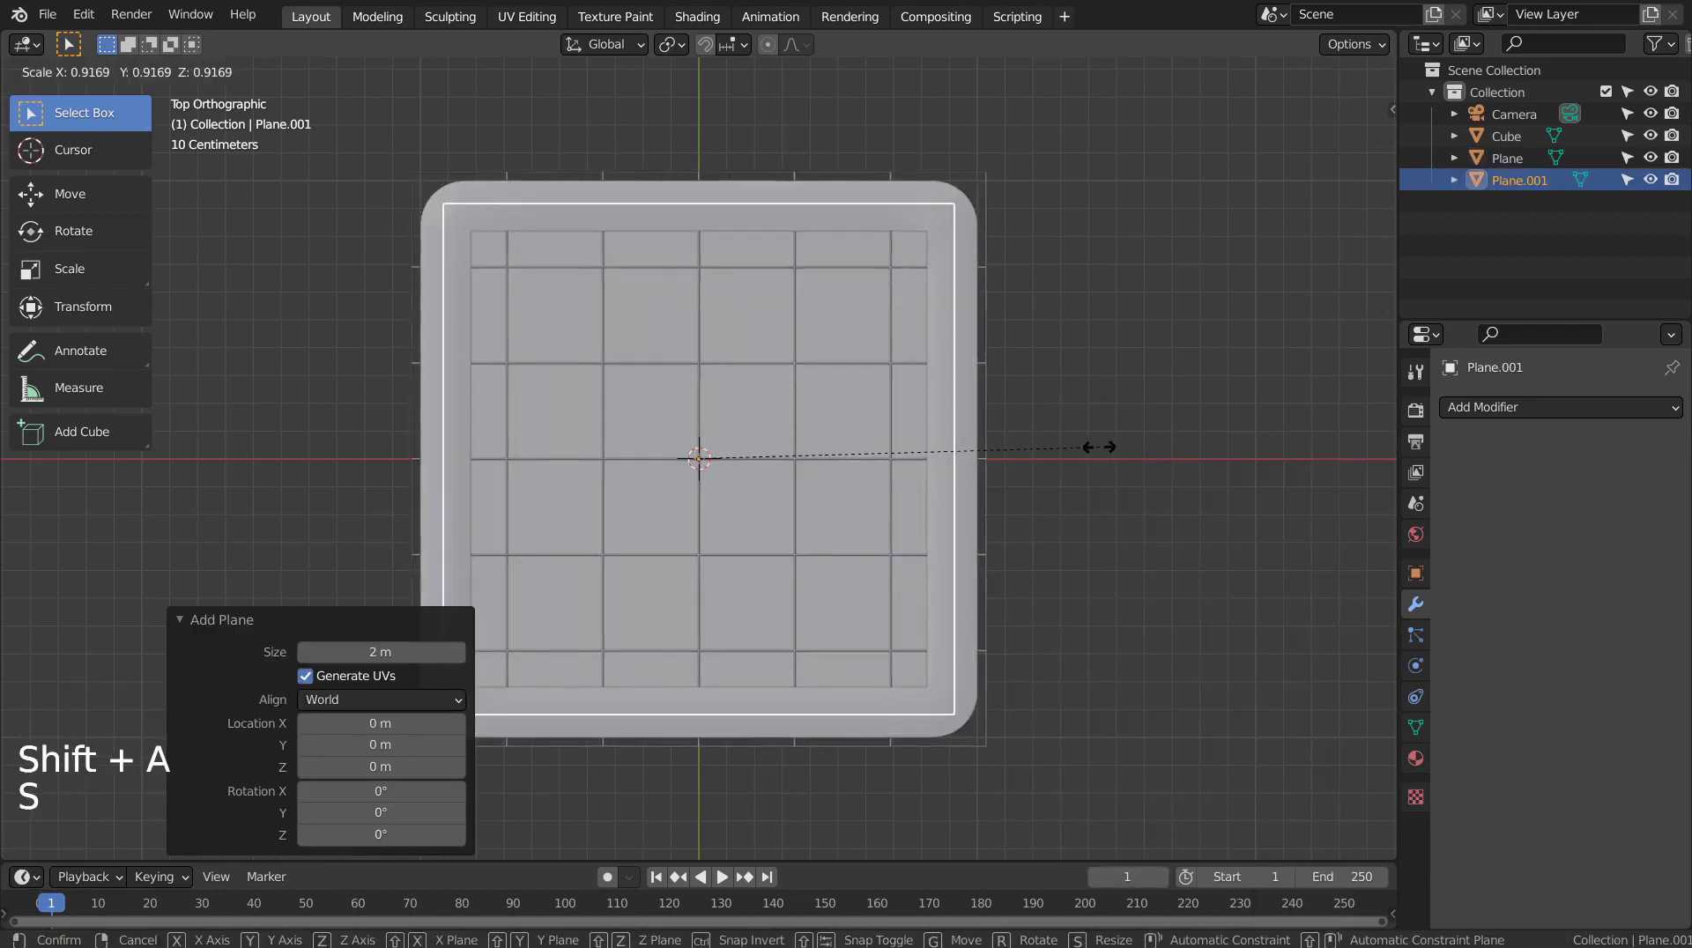
middle_click(1176, 525)
key(g)
key(KP_1)
key(KP_7)
Select the grid plane too and edit both together, reaching the Mesh > Separate operation
click(991, 259)
key(Tab)
key(alt+a)
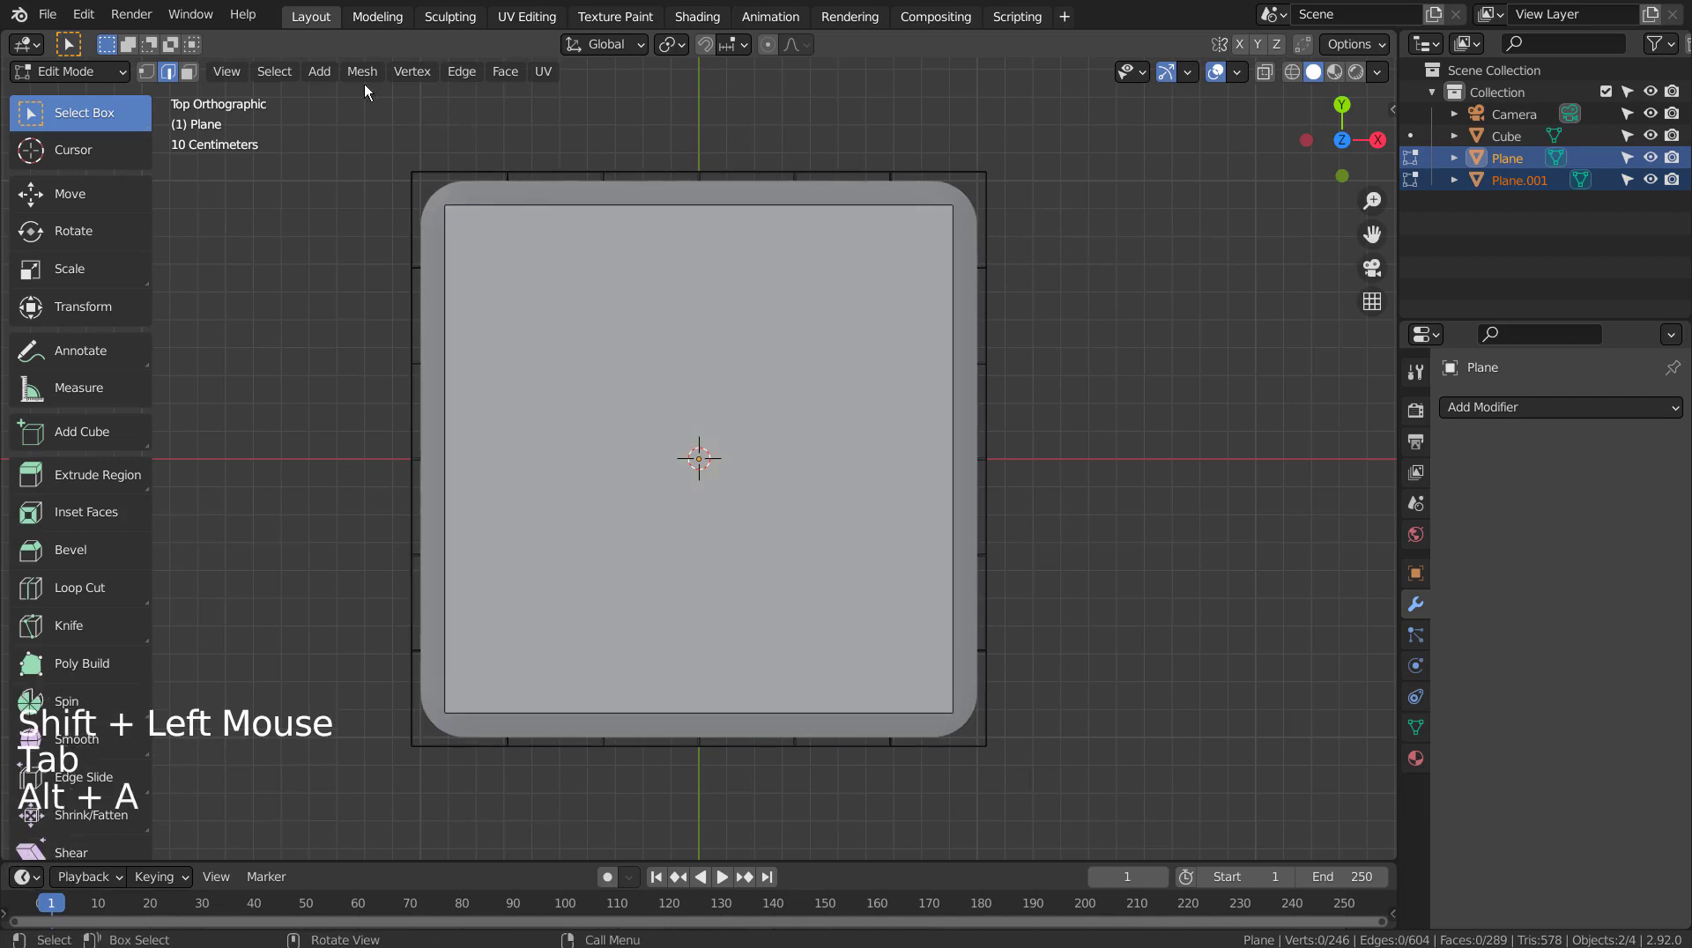
click(372, 74)
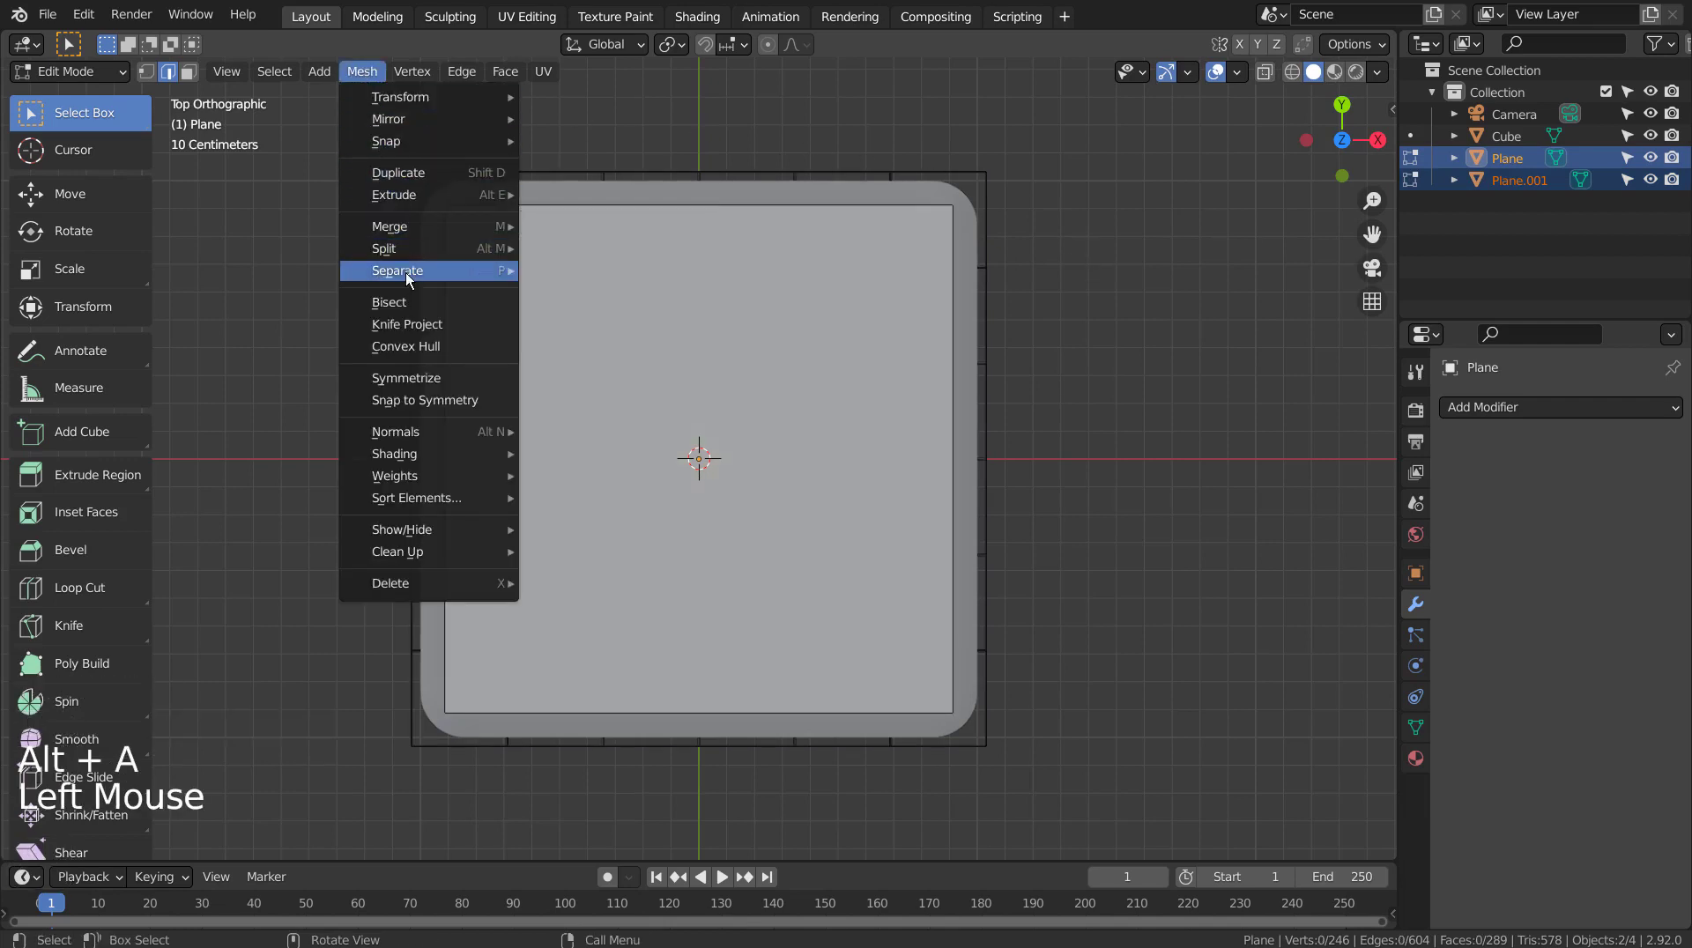
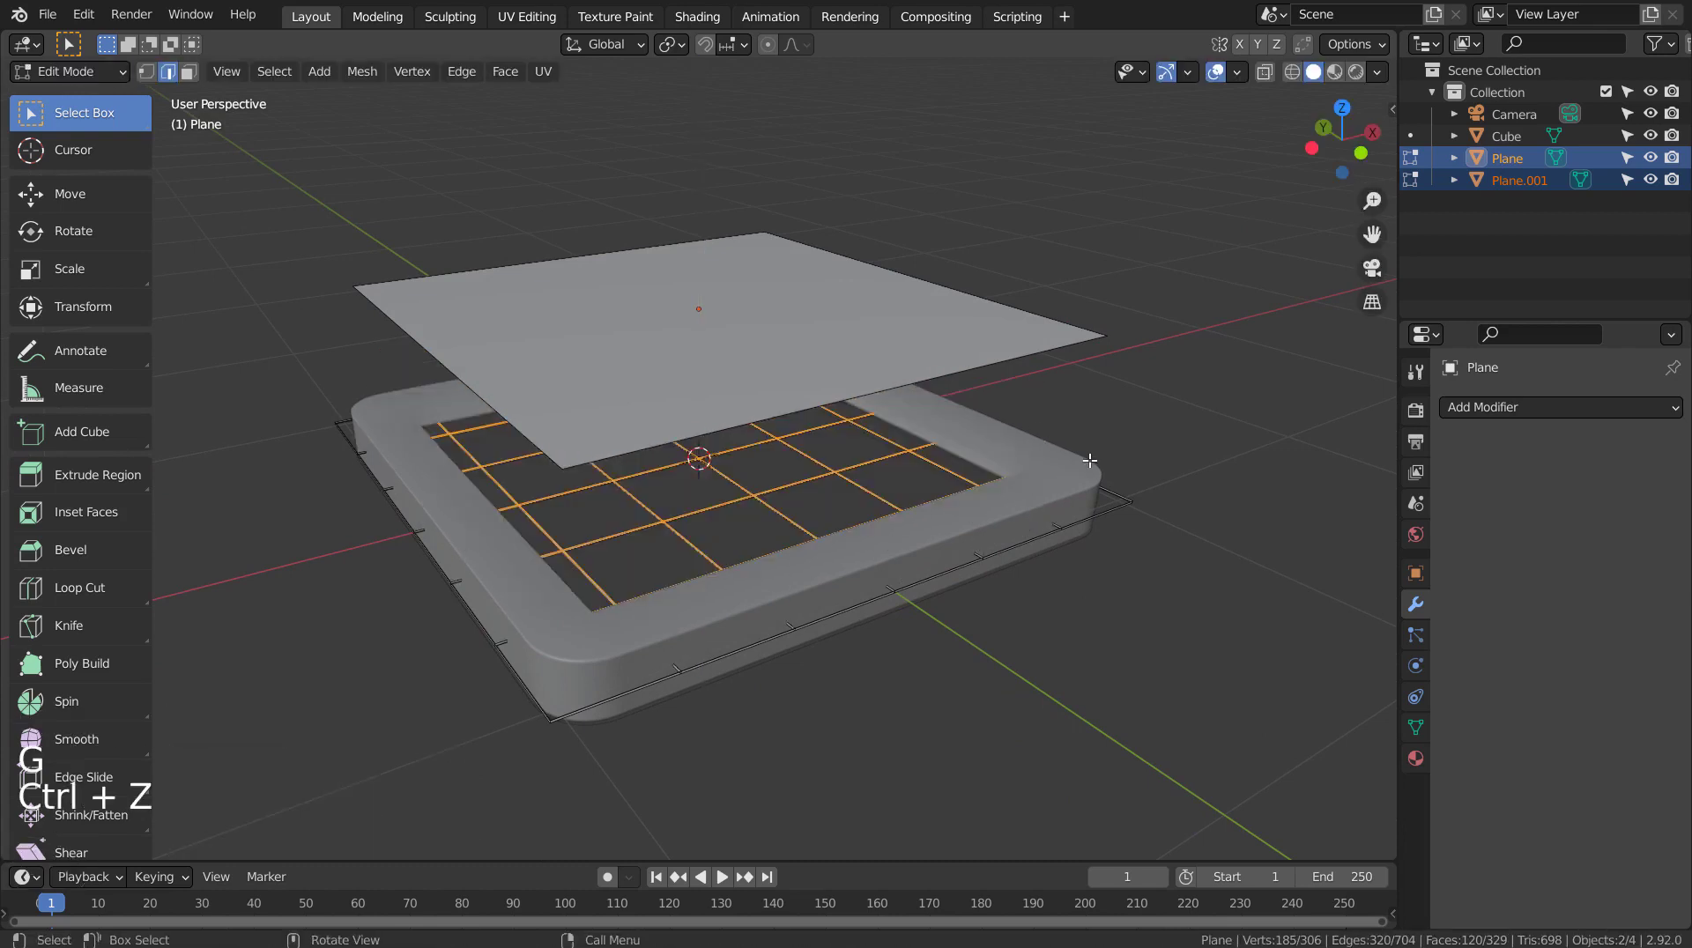
Separate the inner grid bars into their own object and delete the two leftover planes
key(p)
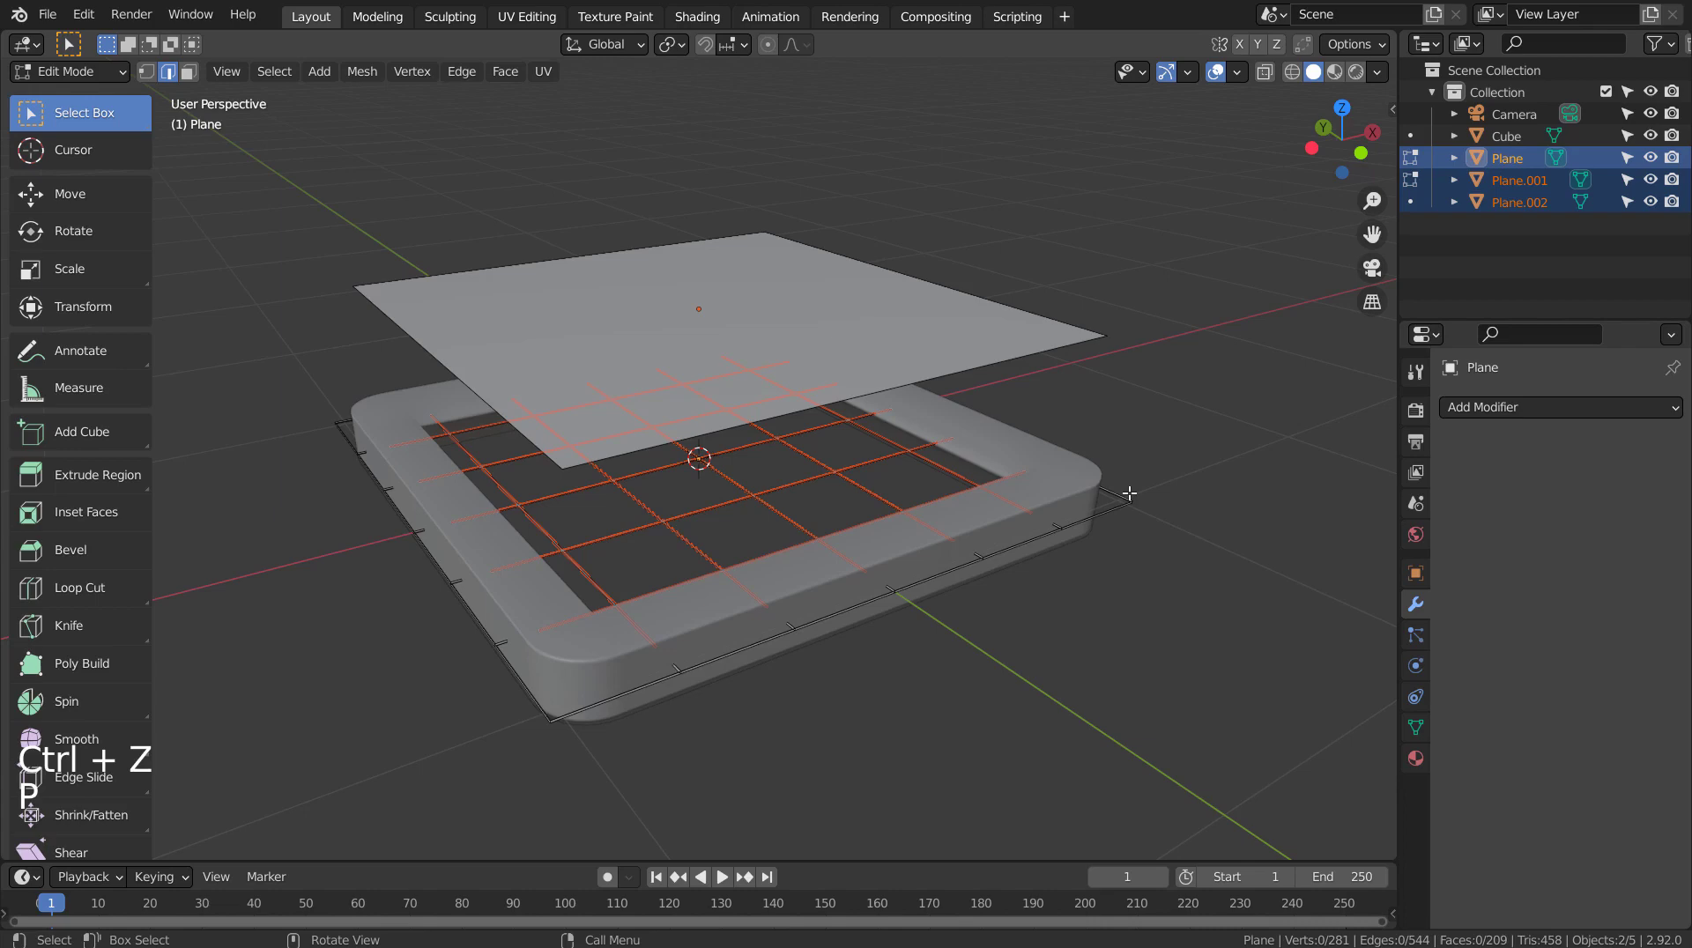
key(Tab)
click(1133, 509)
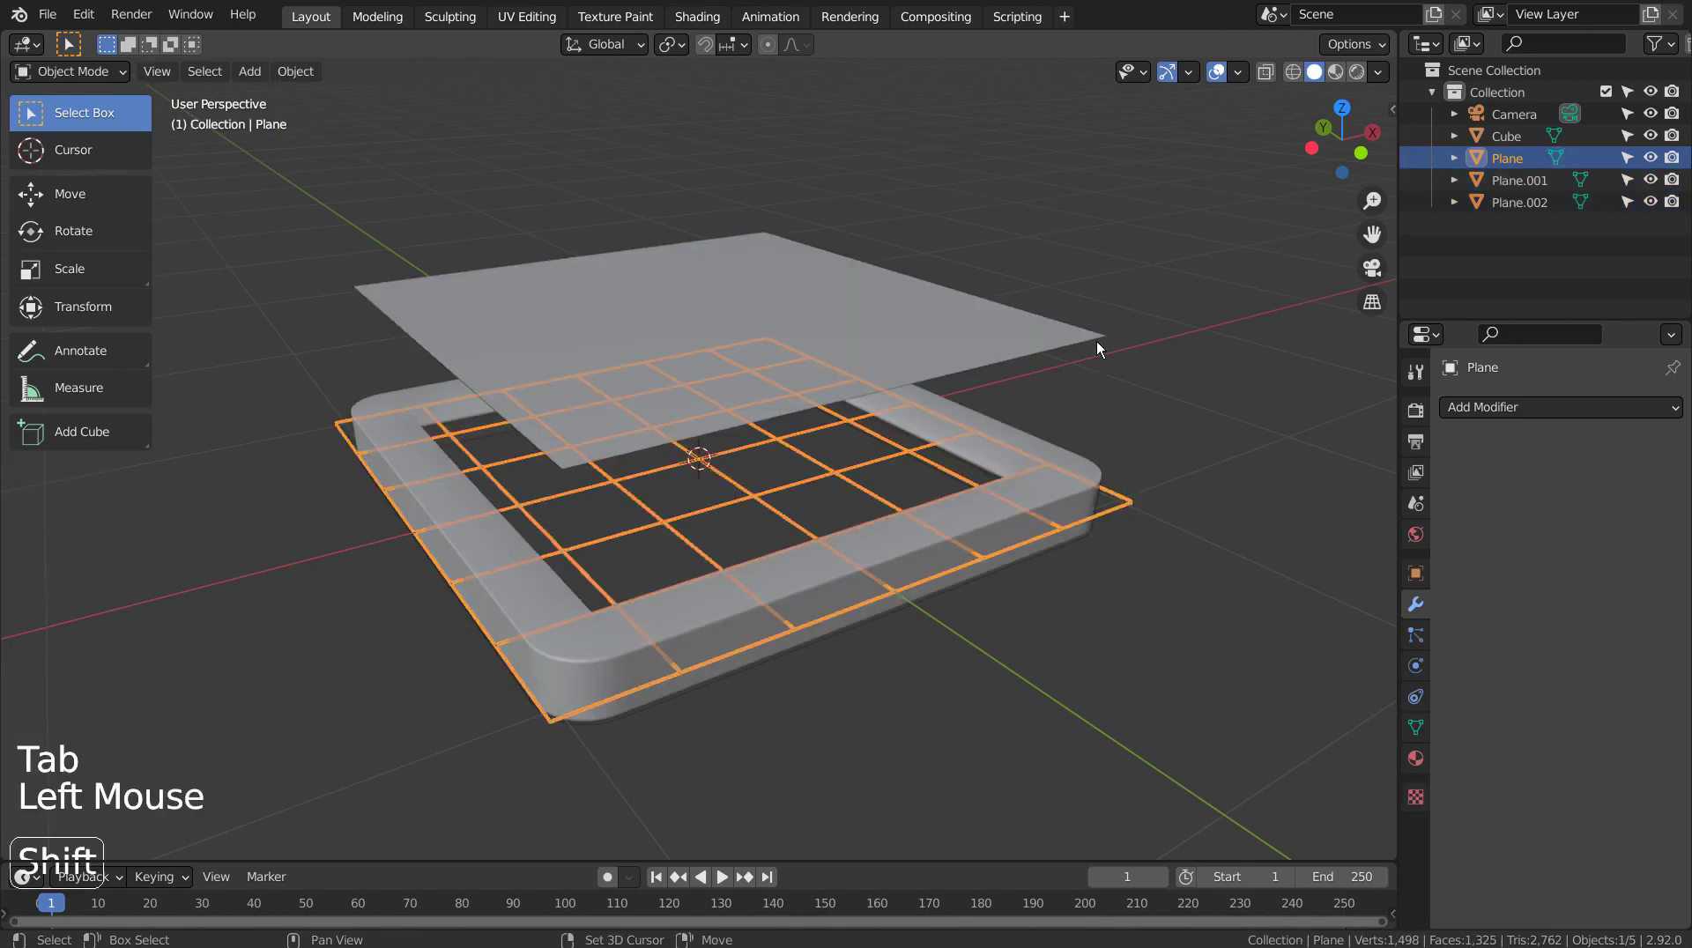
click(1101, 348)
key(x)
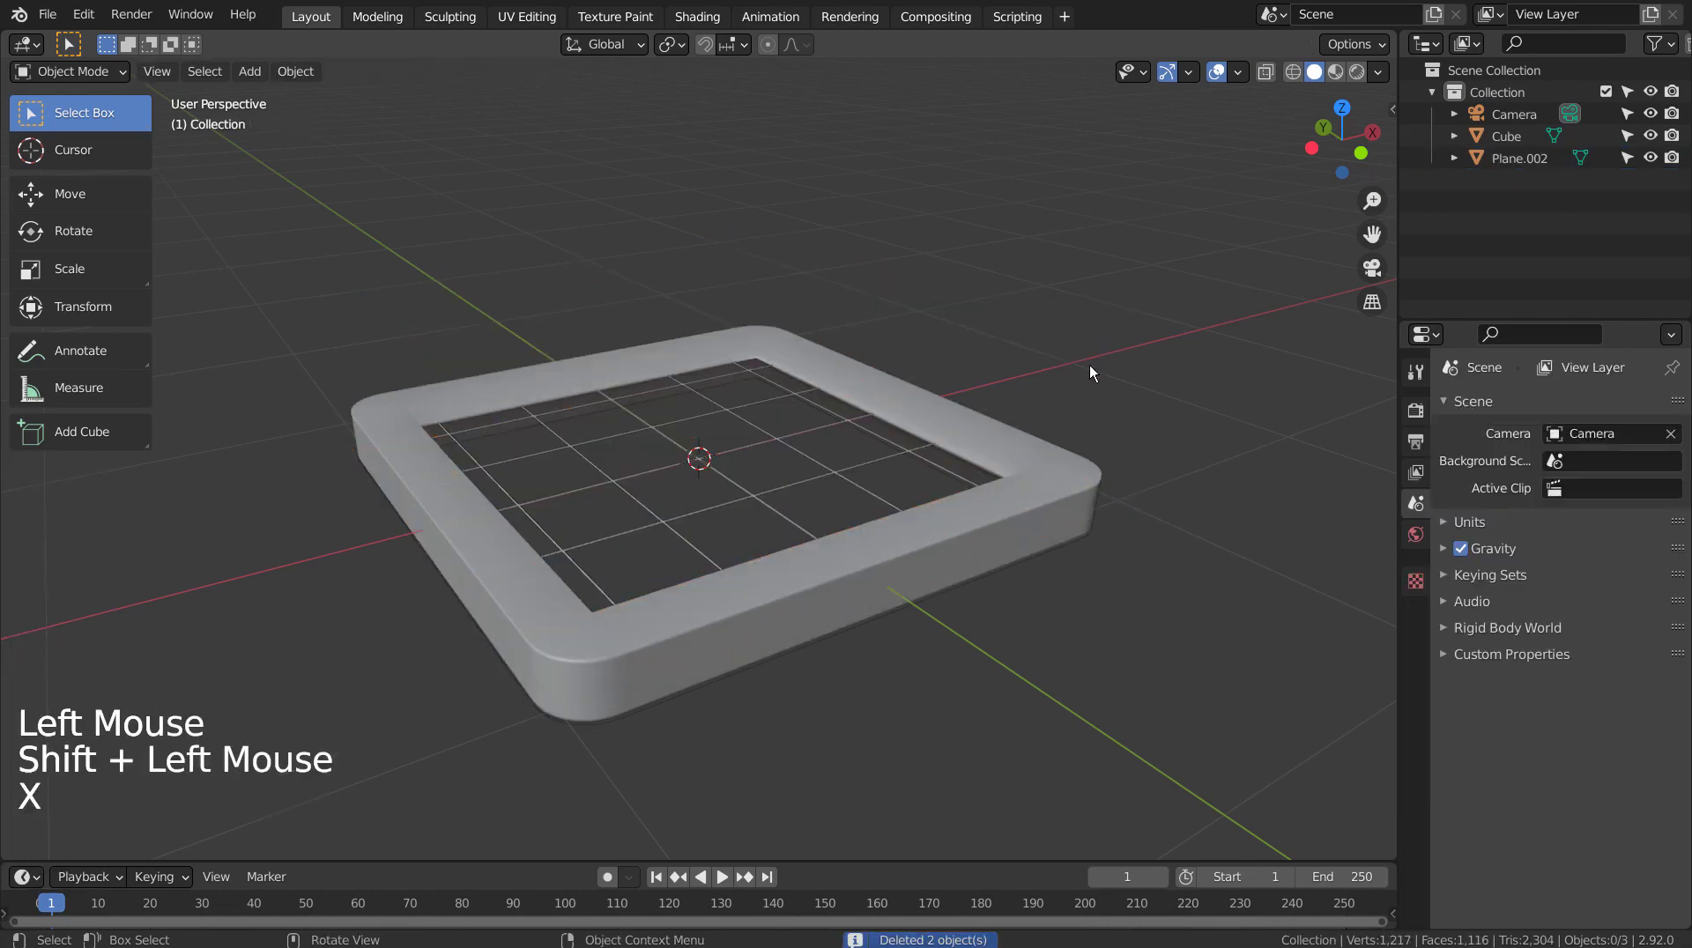
Select the trimmed grid and inspect it inside the frame from above and in perspective
click(828, 475)
key(KP_1)
key(KP_7)
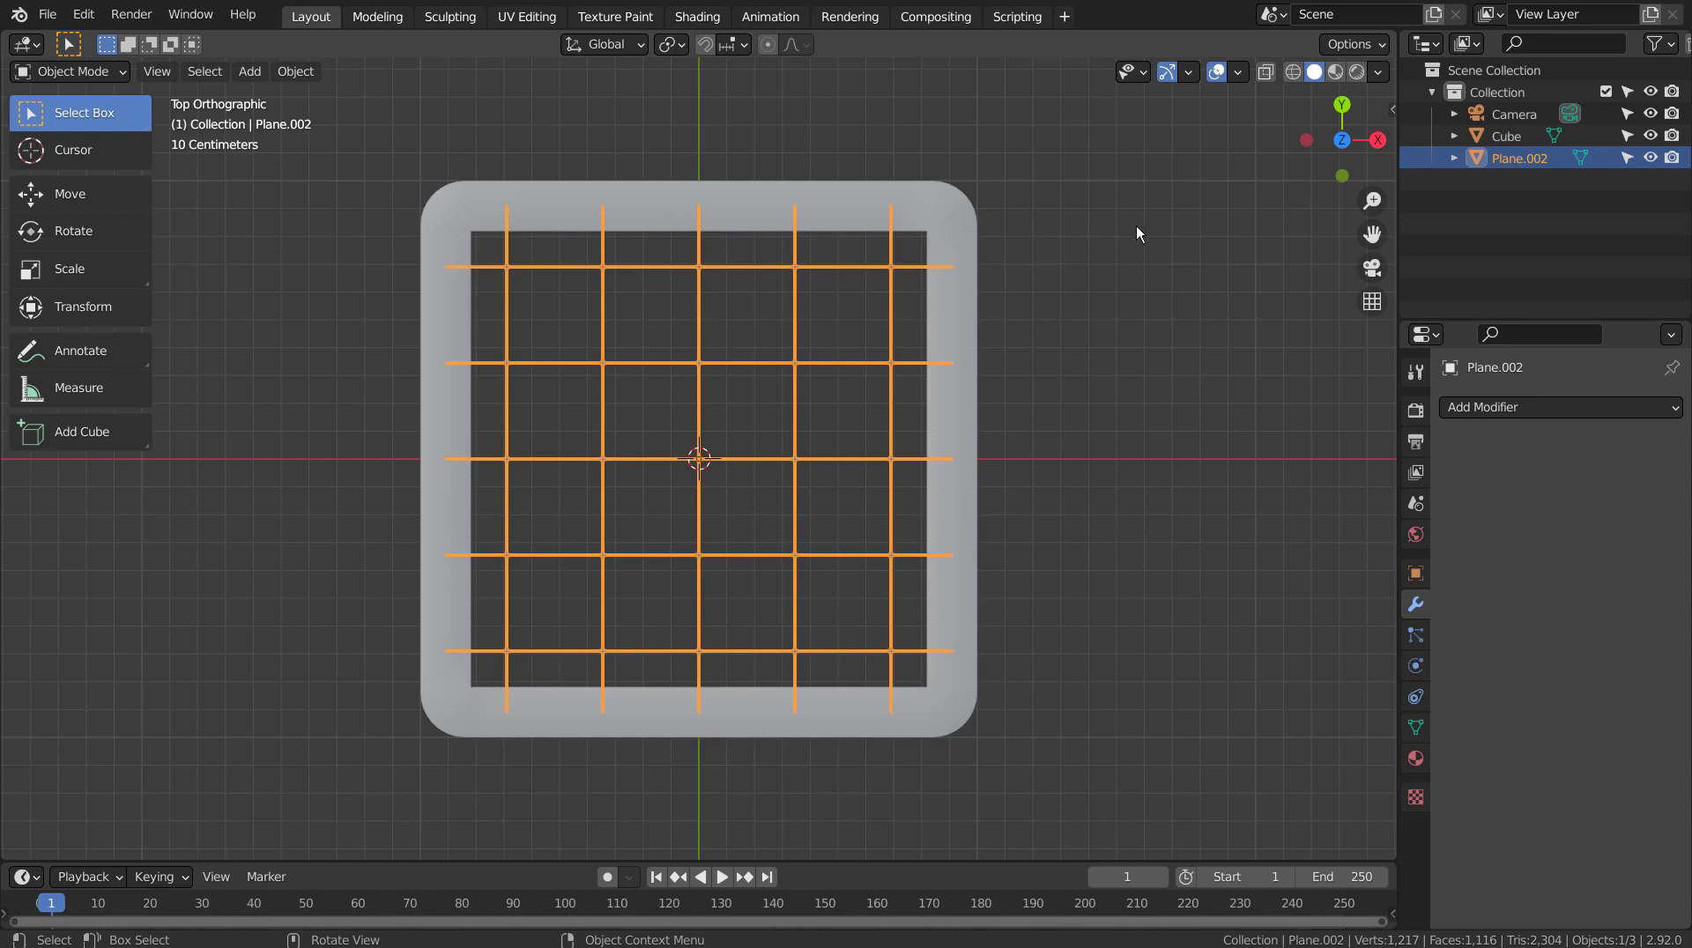
middle_click(1140, 491)
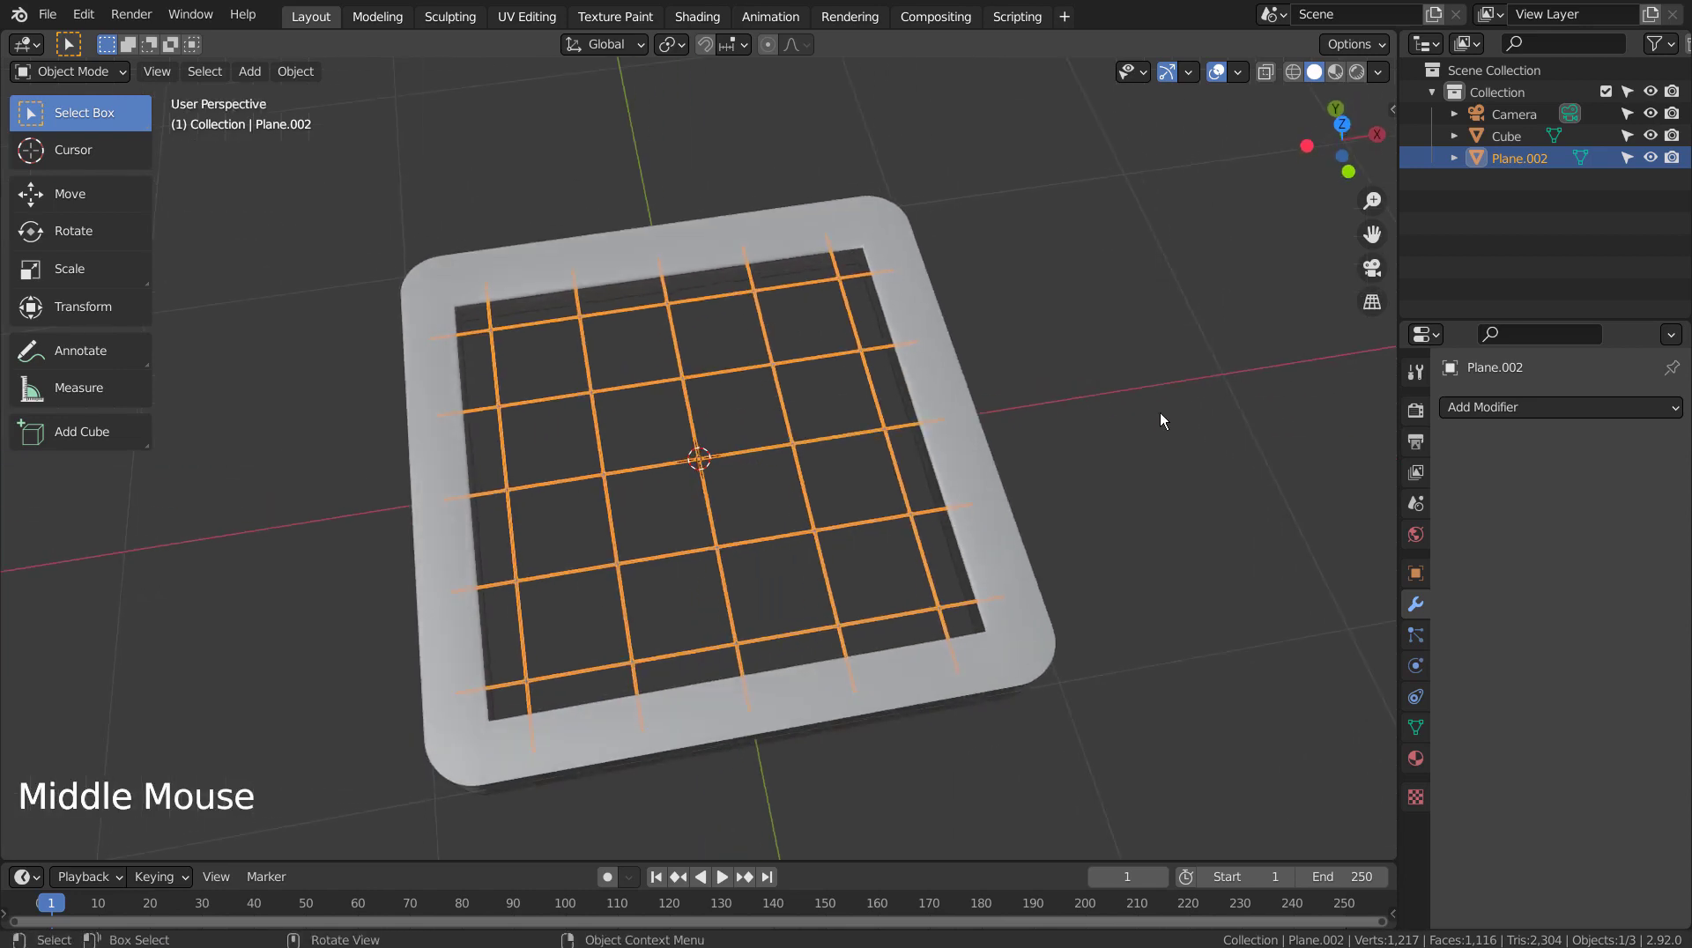